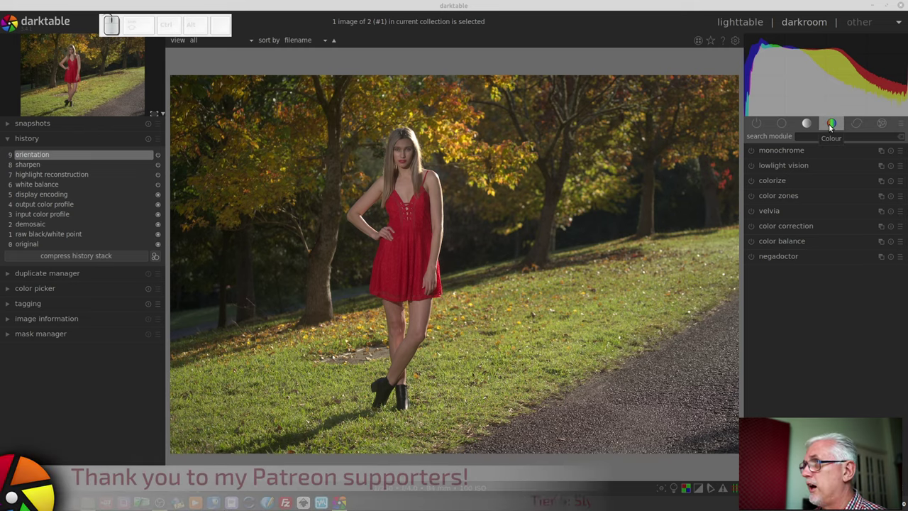
- Expand the color zones module in the colour group for the portrait
left_click(793, 192)
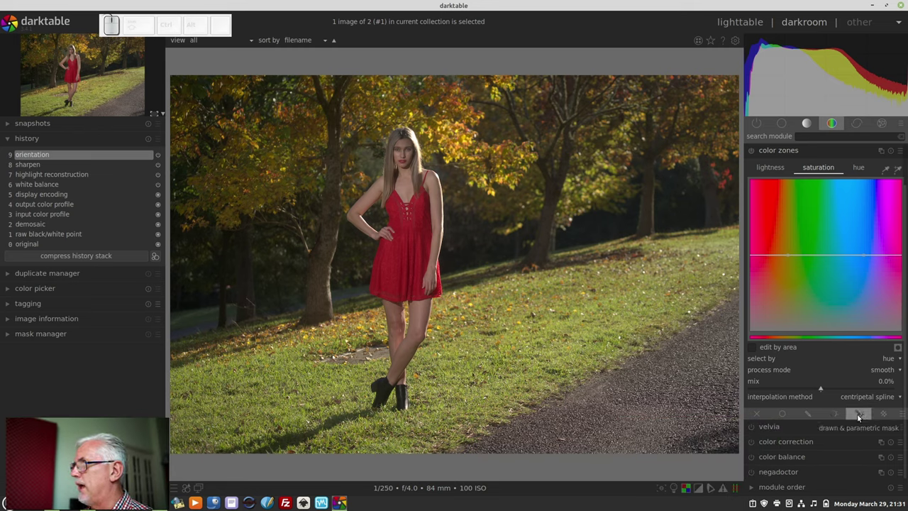
- Enable drawn & parametric masking in color zones and choose the path shape
left_click(861, 413)
scroll("down", 3)
scroll("down", 3)
left_click(887, 279)
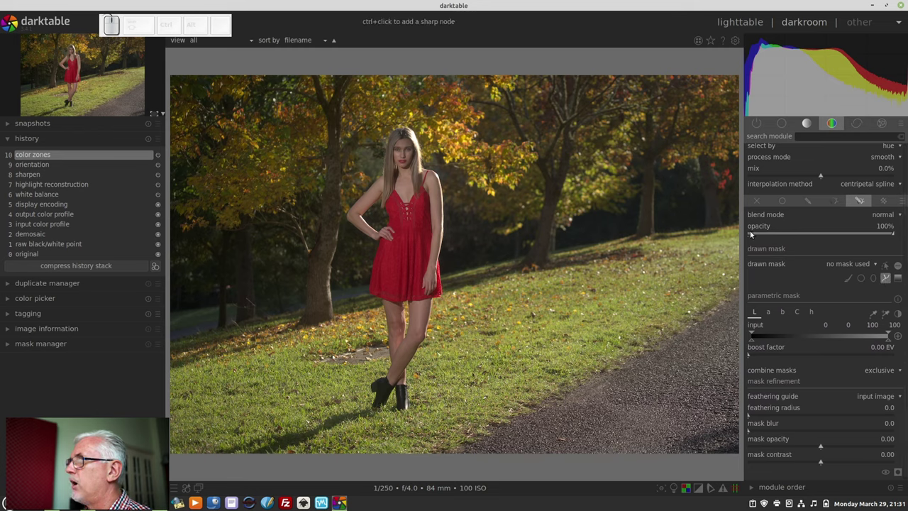
- Trace the grass edge below the treeline, run along the bottom edge and close the path
left_click(743, 223)
left_click(626, 237)
left_click(547, 259)
left_click(457, 273)
left_click(362, 296)
left_click(292, 314)
left_click(197, 335)
left_click(170, 345)
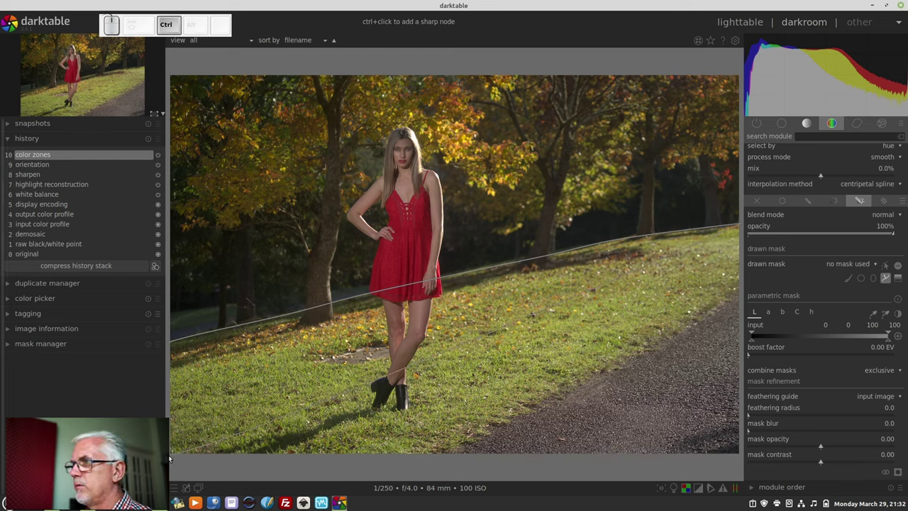
left_click(172, 457)
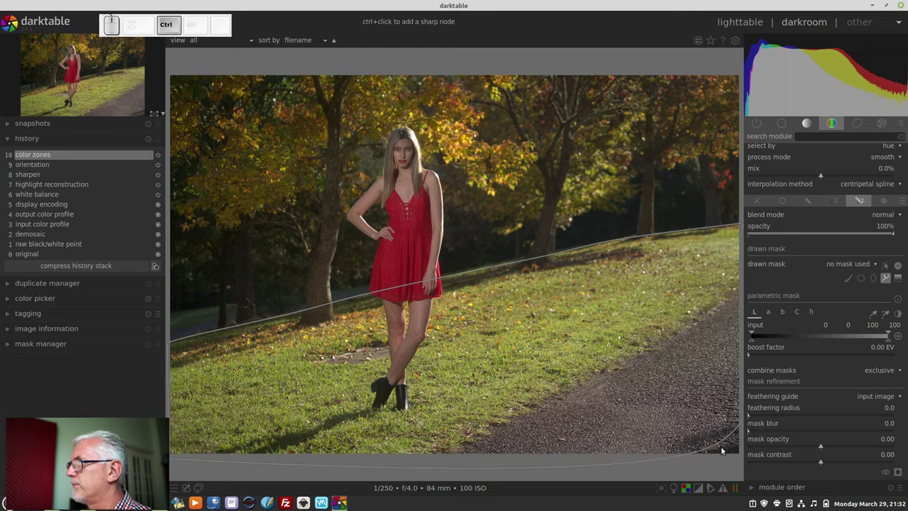
left_click(744, 457)
right_click(744, 458)
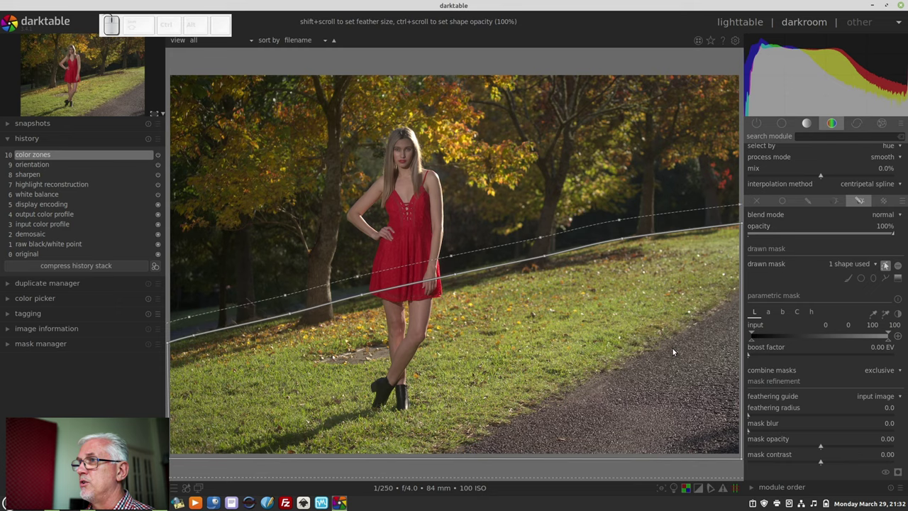
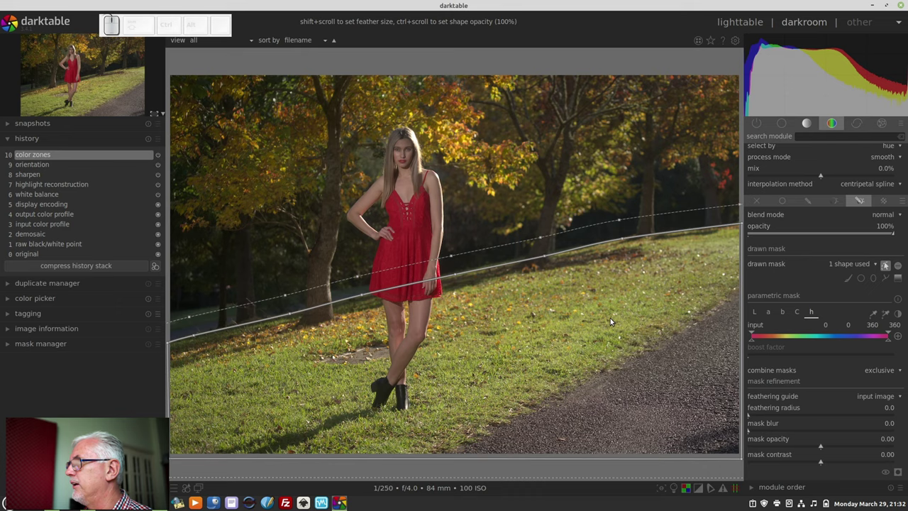
- Set the hue channel input range to roughly 50/71/115/148 for yellow-green
left_click_drag(755, 344, 876, 361)
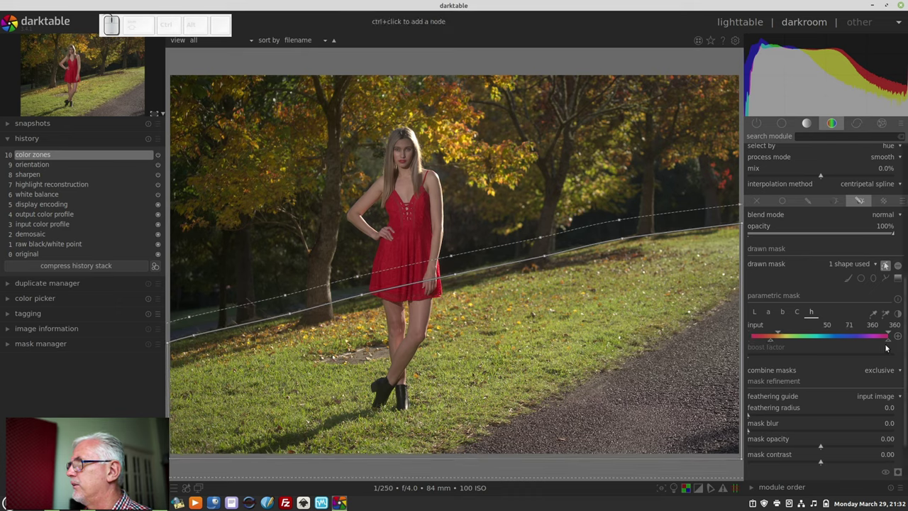
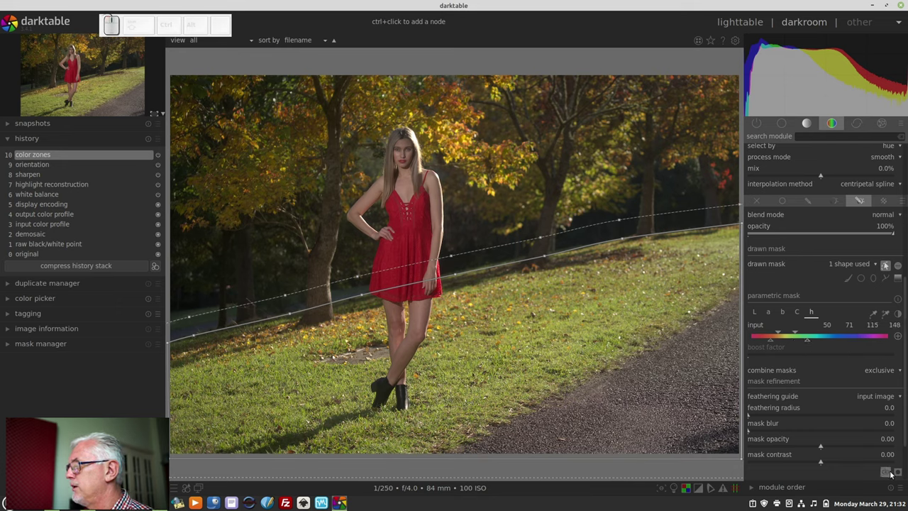
- Show the yellow mask overlay and tighten the hue range to 59/71/115/135
left_click(901, 476)
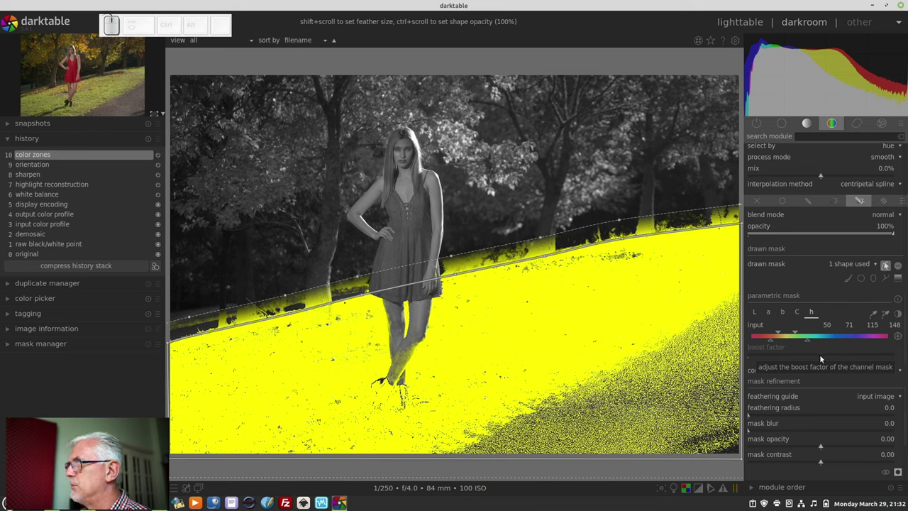
left_click_drag(773, 338, 777, 343)
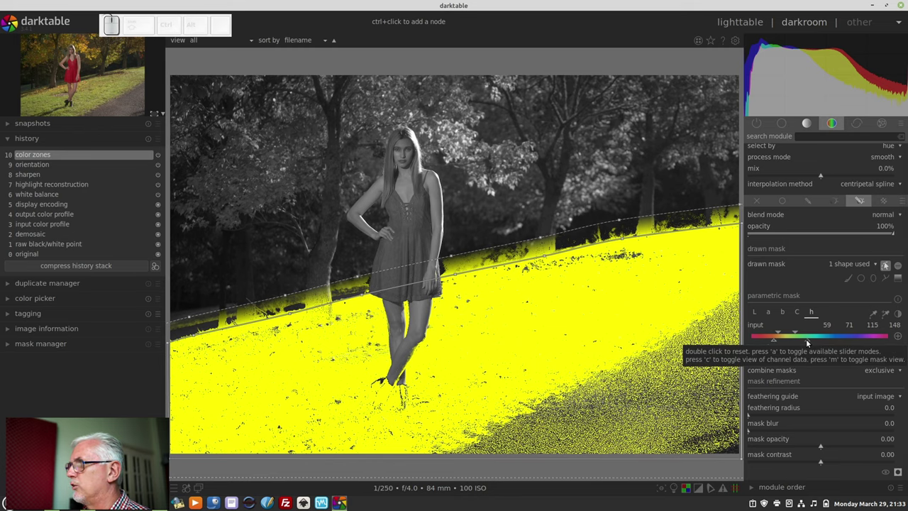
left_click_drag(810, 339, 793, 337)
left_click(791, 331)
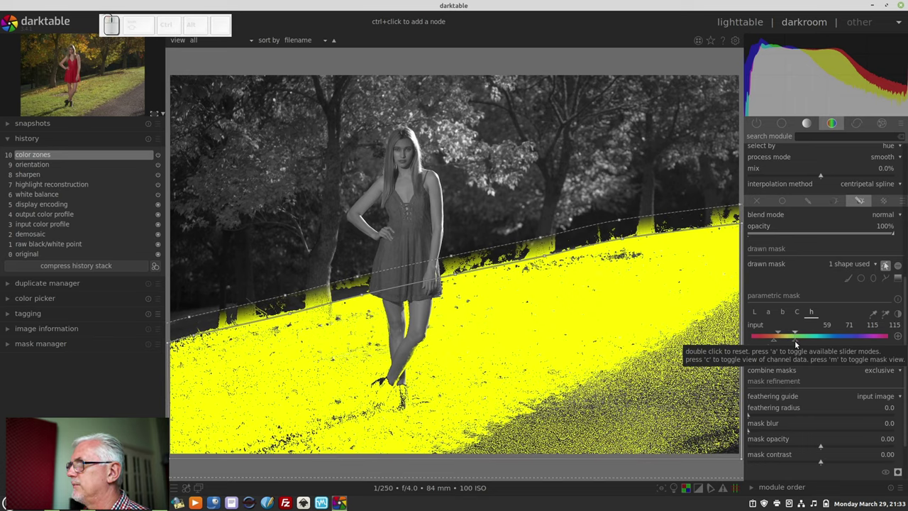
- On the C channel, bring the upper chroma limit down to about 34 with fall-off to 42
left_click(799, 343)
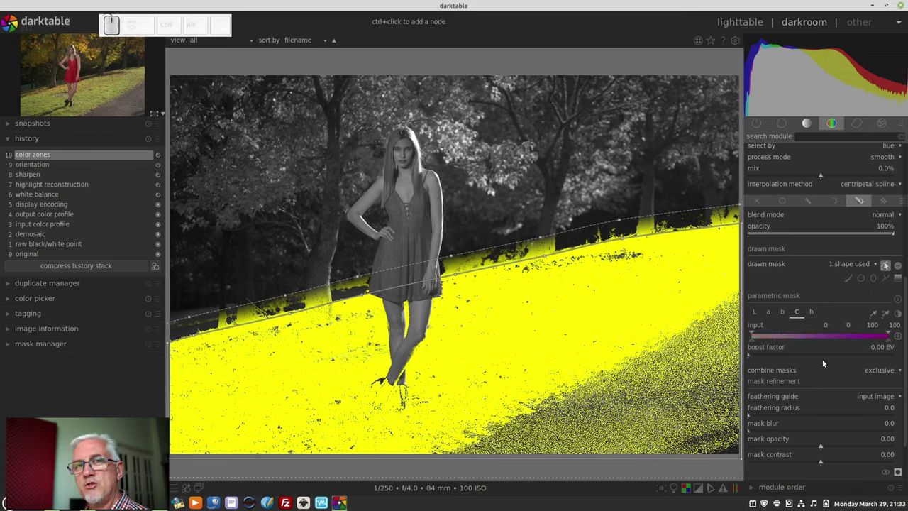
left_click_drag(891, 344, 786, 336)
left_click_drag(788, 335, 805, 342)
left_click(805, 340)
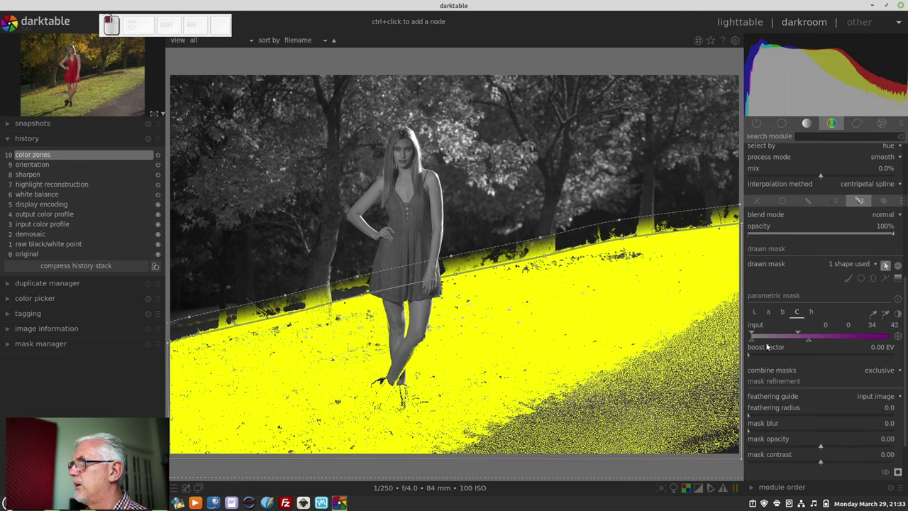
- Raise the lower chroma limit to about 4–7 so the grey path drops out
left_click_drag(754, 339, 765, 339)
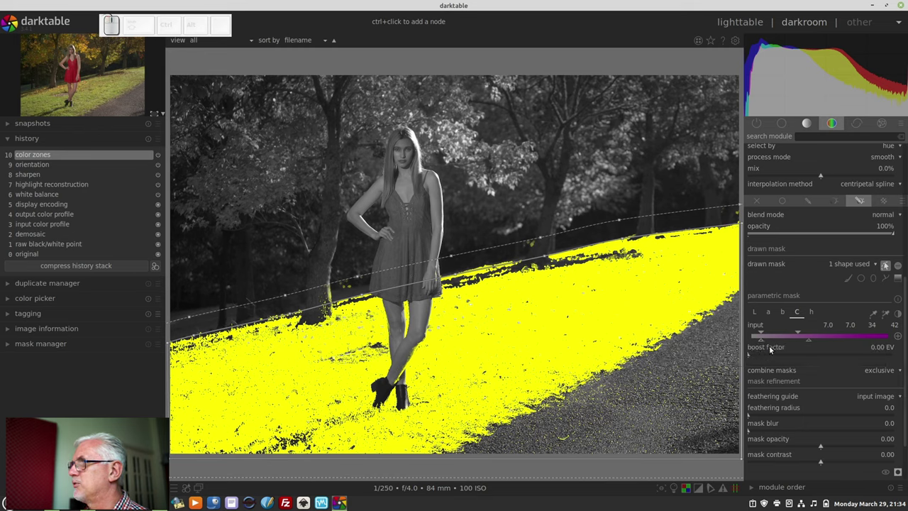
left_click(765, 335)
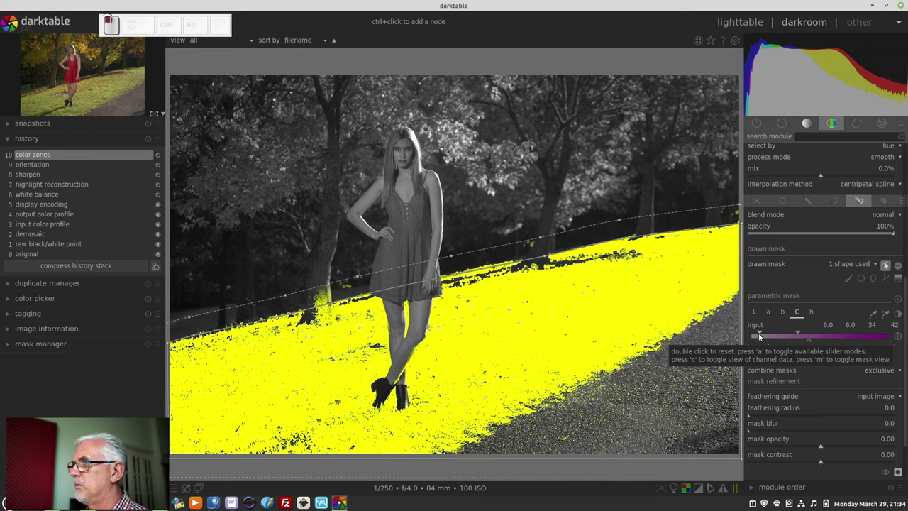
left_click(764, 345)
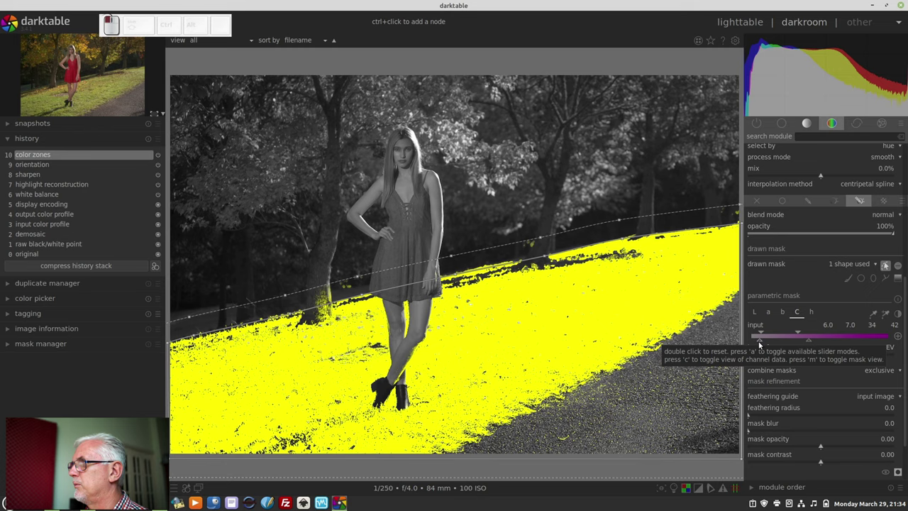
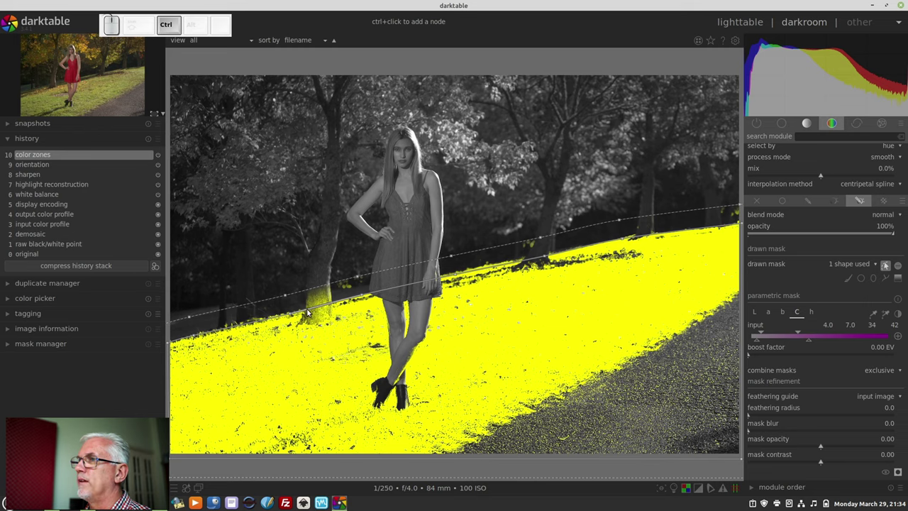
- Add nodes on the path near the tree trunk and pull it down below the trunk base
left_click(309, 310)
left_click(315, 309)
left_click_drag(316, 309, 313, 331)
left_click(322, 323)
- Move the nodes and handles so the outline curves cleanly around the trunk
left_click_drag(325, 325, 342, 310)
left_click_drag(366, 299, 344, 303)
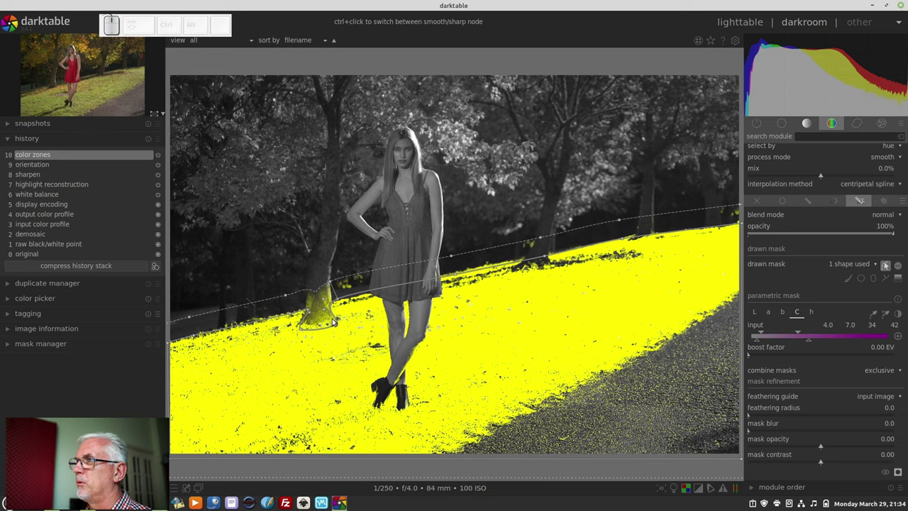
left_click_drag(327, 310, 327, 322)
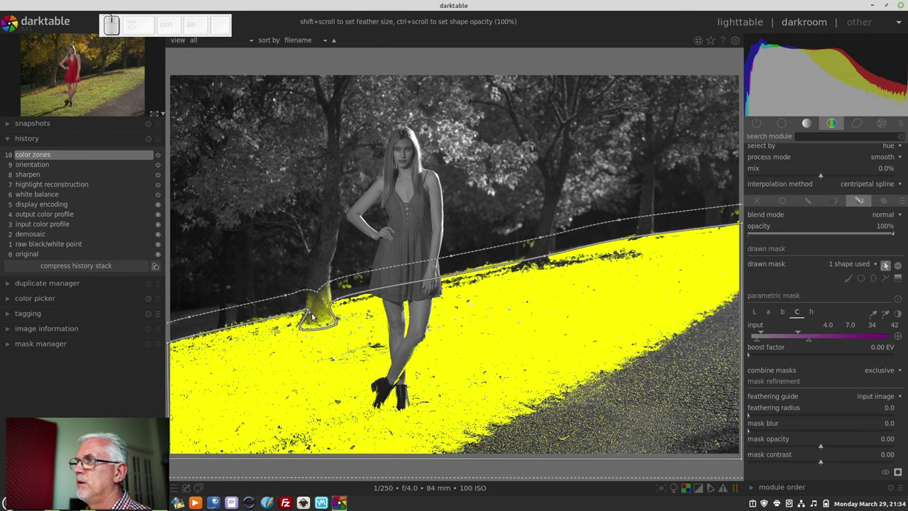
left_click_drag(311, 313, 316, 318)
left_click_drag(309, 311, 308, 313)
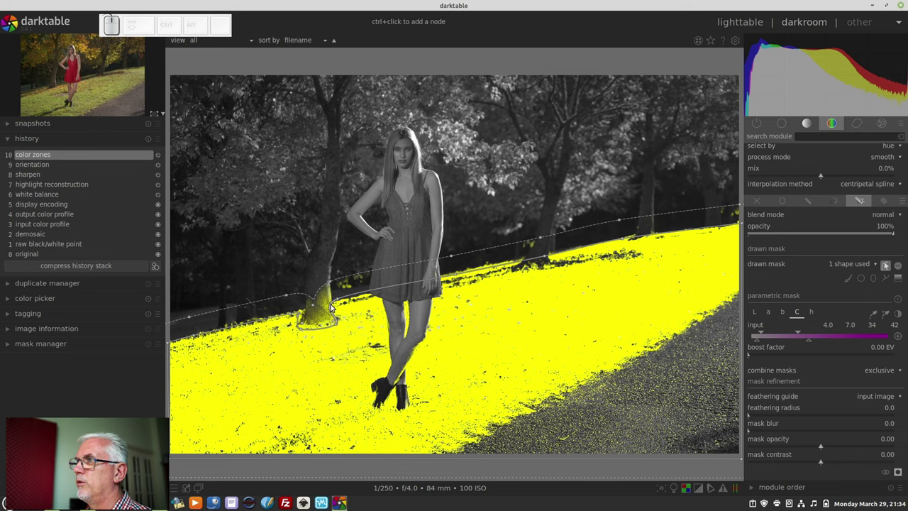
left_click(343, 304)
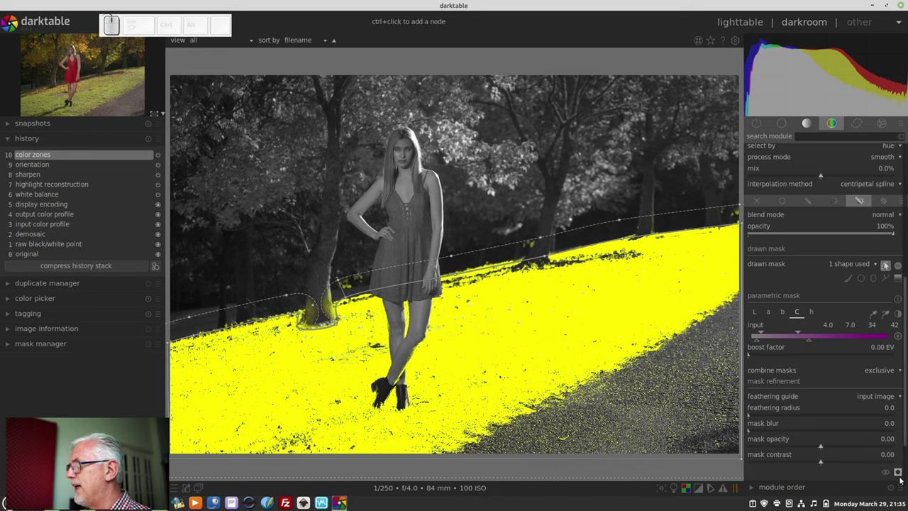
- Hide the mask overlay and shift the saturation curve over the green hues of the grass
left_click(902, 477)
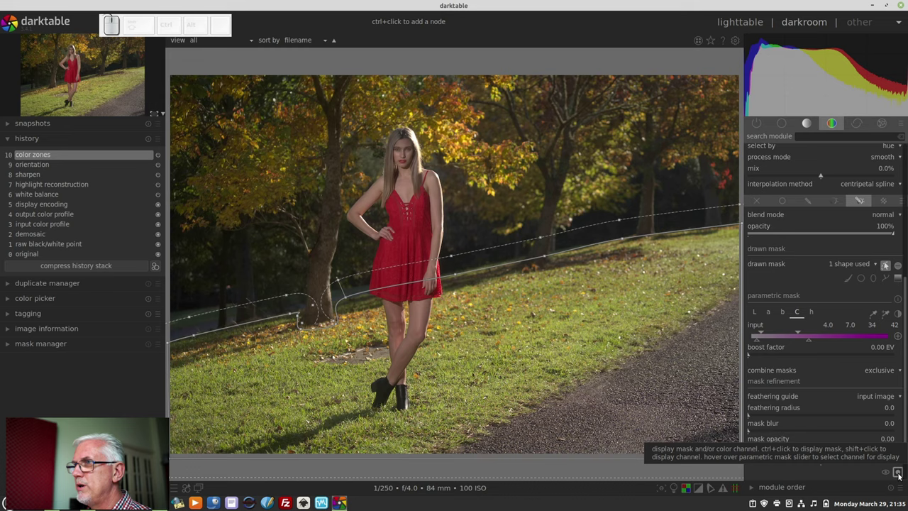
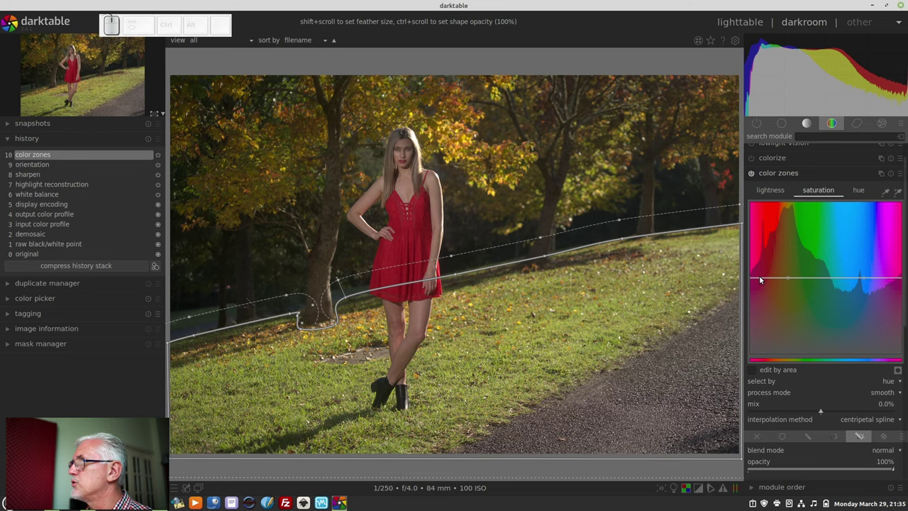
left_click_drag(792, 277, 797, 237)
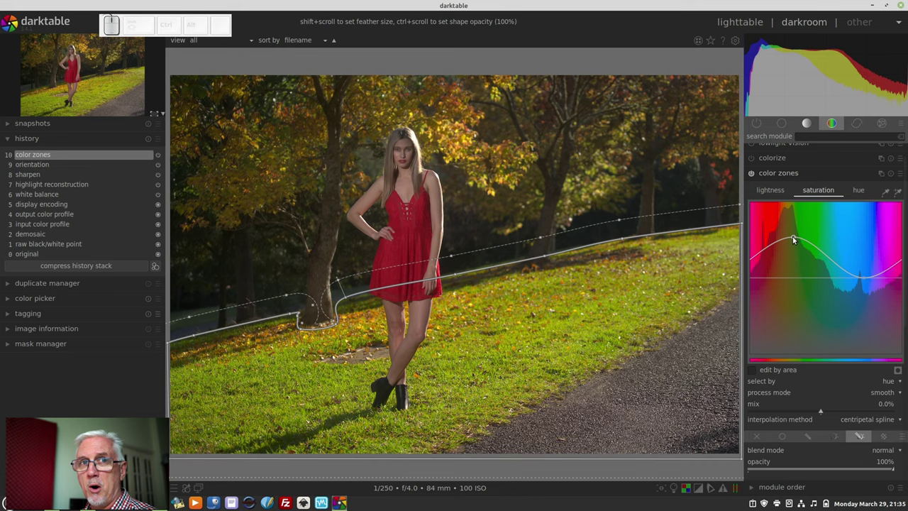
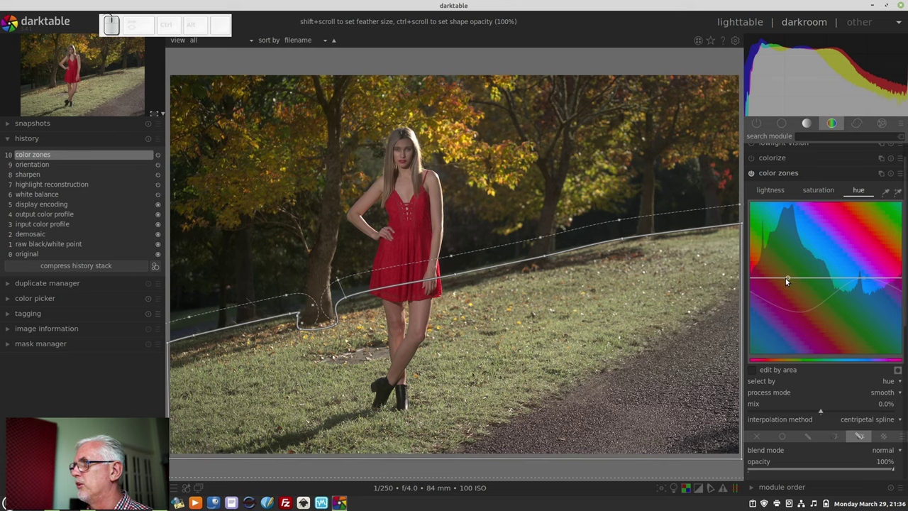
- Pull the hue curve down through the greens to recolour the masked grass
left_click(792, 281)
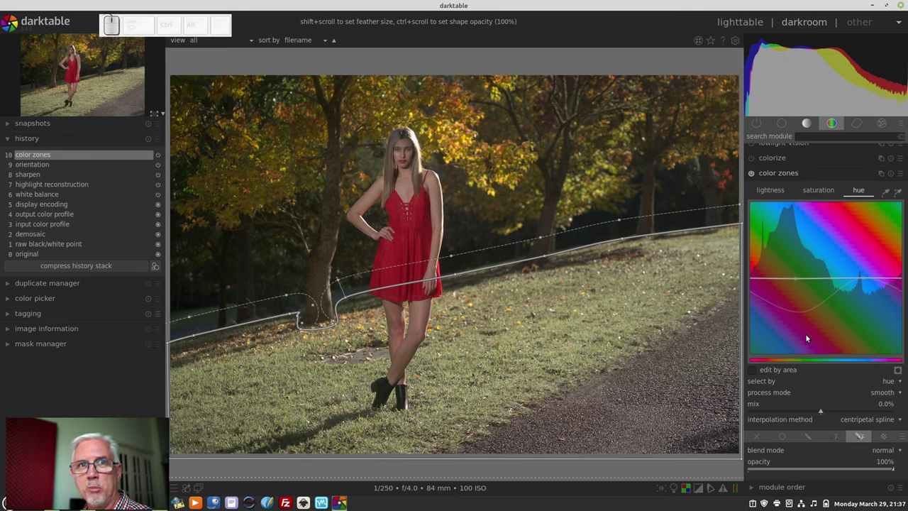
left_click_drag(799, 278, 799, 305)
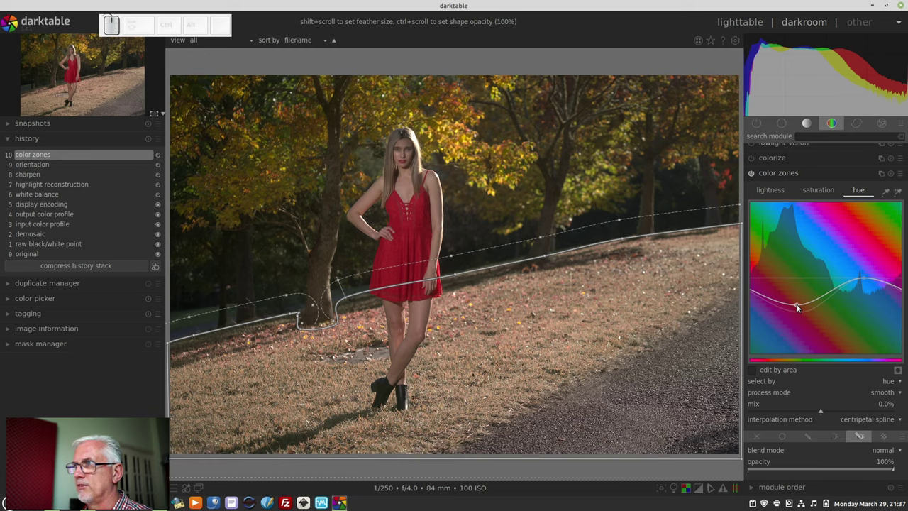
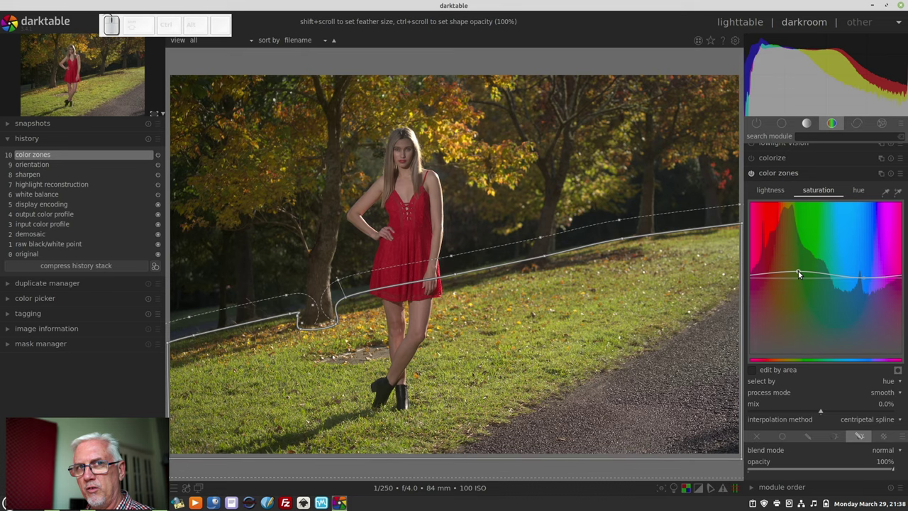
- Adjust the curve node once more and show the filmstrip with Ctrl+F
left_click(800, 270)
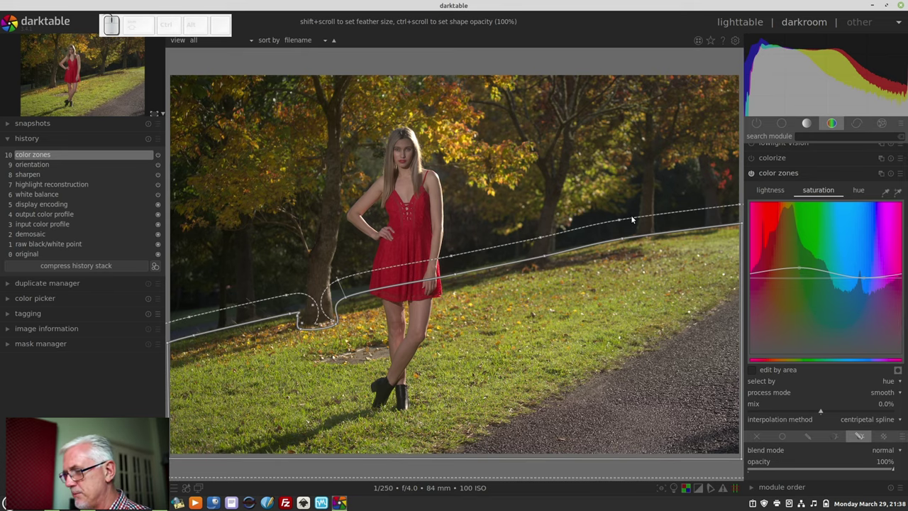
key("ctrl+f")
- Open the lighthouse shot from the filmstrip, hide it, and glance at the tagging panel
left_click(512, 459)
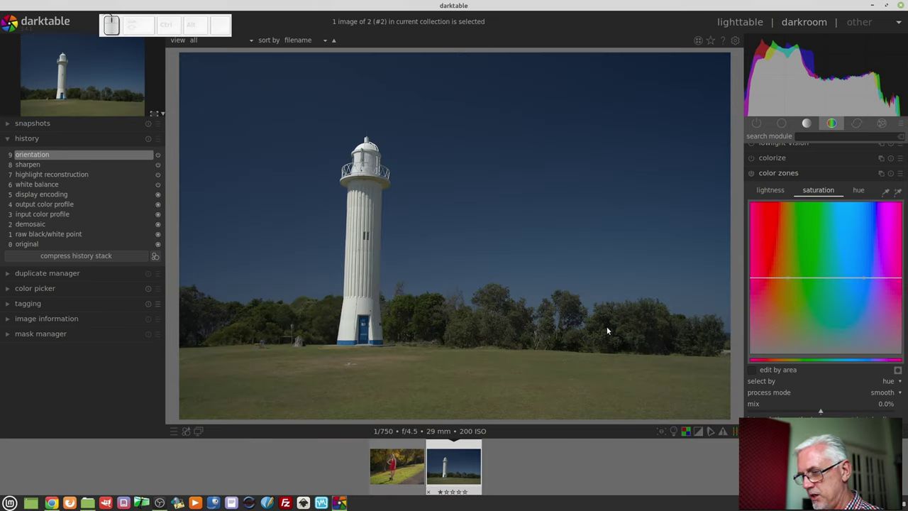
key("ctrl+f")
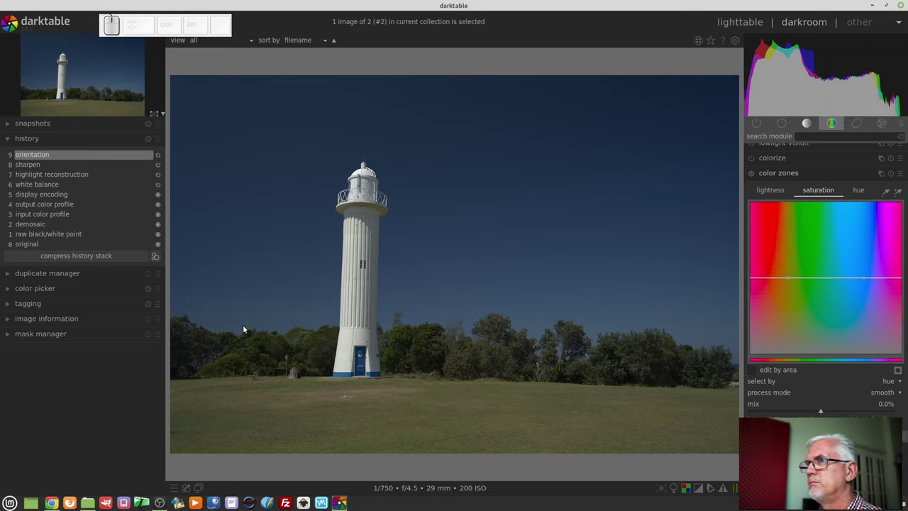
left_click(89, 306)
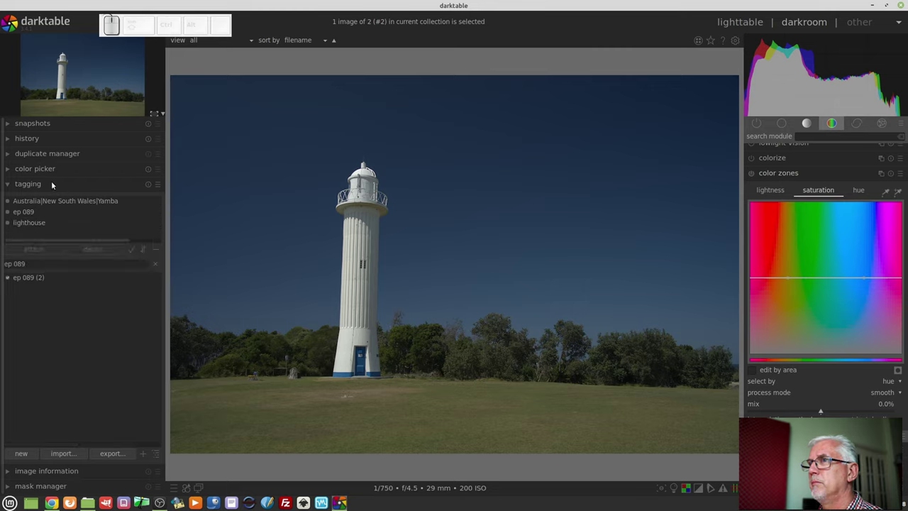
left_click(56, 184)
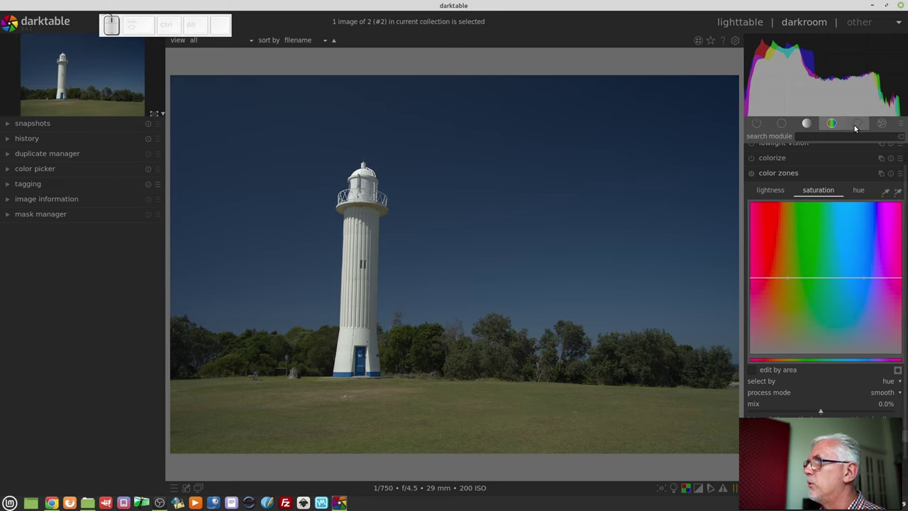
- In the retouch module, start a freehand brush shape and size it for the grass patch
left_click(856, 124)
left_click(783, 163)
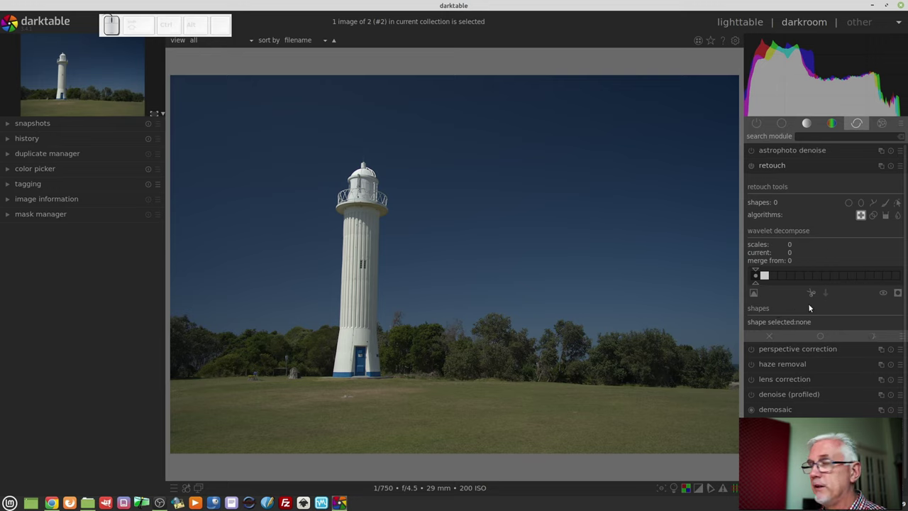
left_click(888, 203)
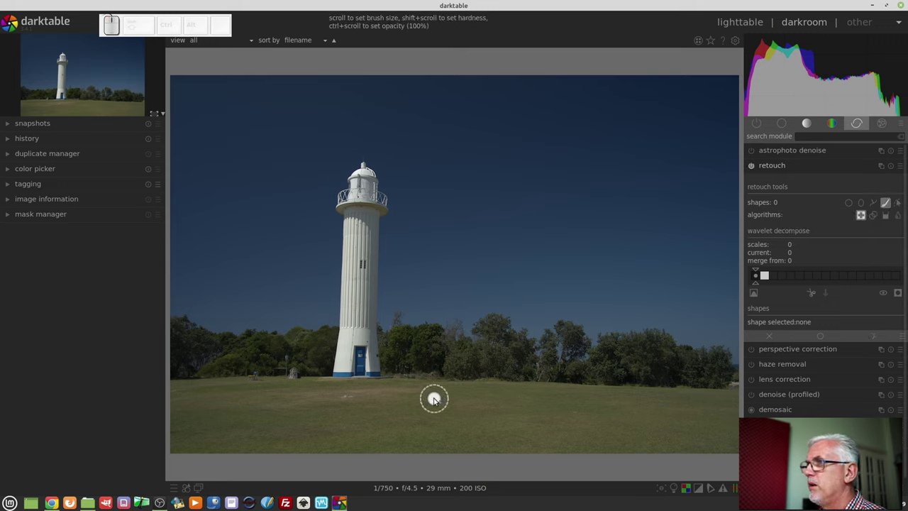
scroll("down", 3)
scroll("up", 3)
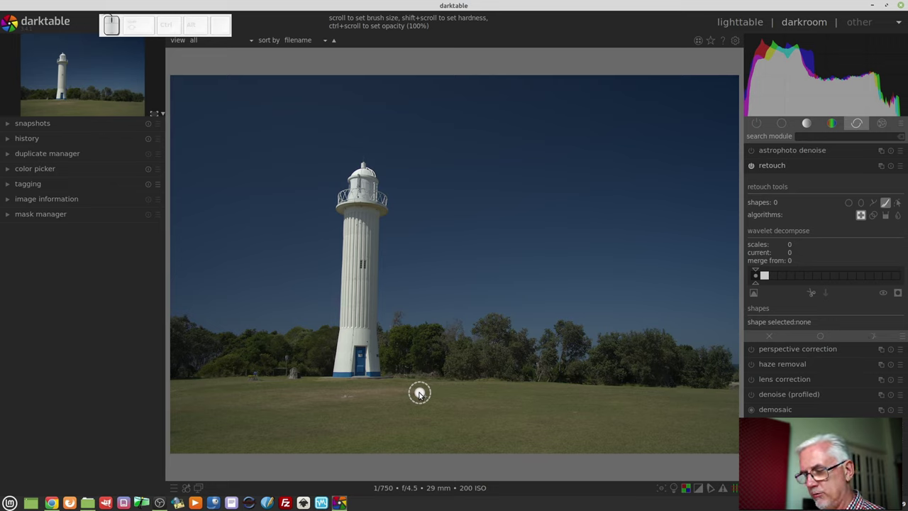
scroll("up", 3)
scroll("up", 3)
scroll("down", 3)
scroll("down", 3)
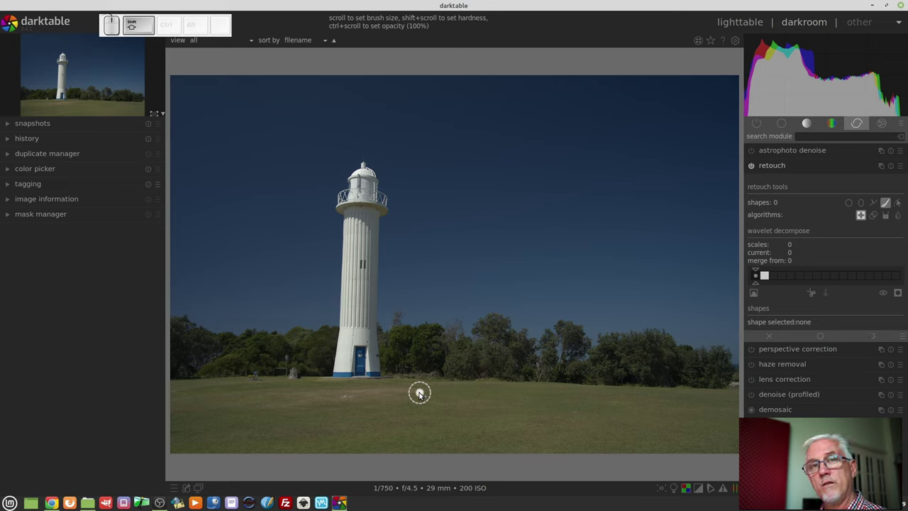
scroll("down", 3)
scroll("up", 3)
scroll("down", 3)
scroll("down", 3)
- Paint a healing stroke across the lawn below the lighthouse and place its source just beneath it
left_click_drag(423, 392, 425, 390)
left_click_drag(425, 390, 318, 406)
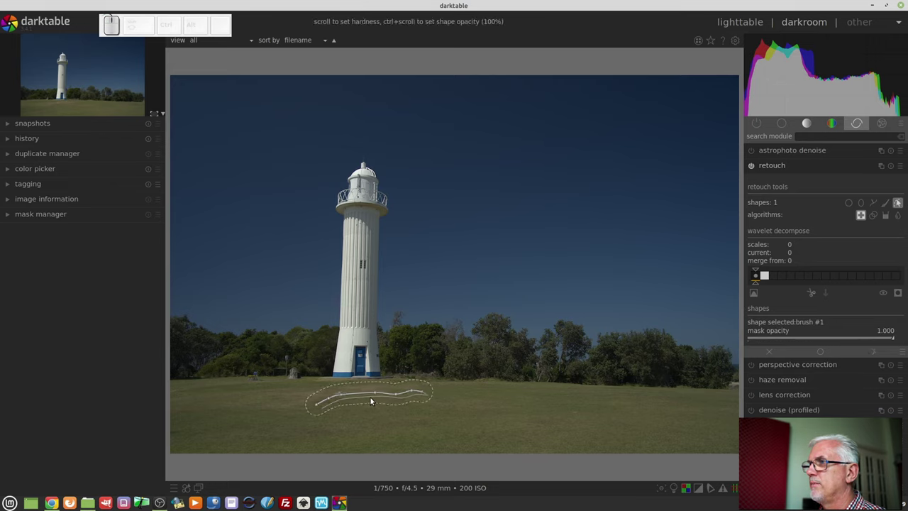
left_click_drag(373, 397, 379, 408)
left_click(386, 411)
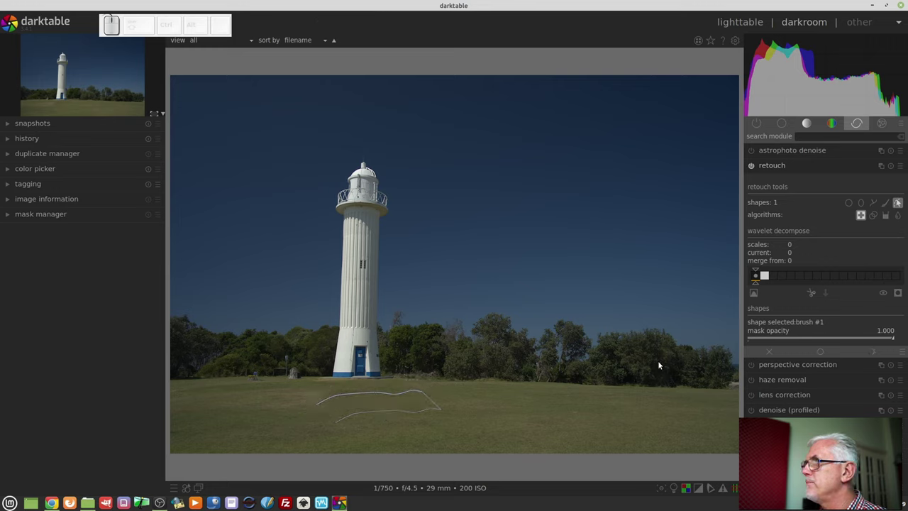
- Paint a second, smaller retouch stroke on the lower-left grass with its source moved further left
left_click(904, 203)
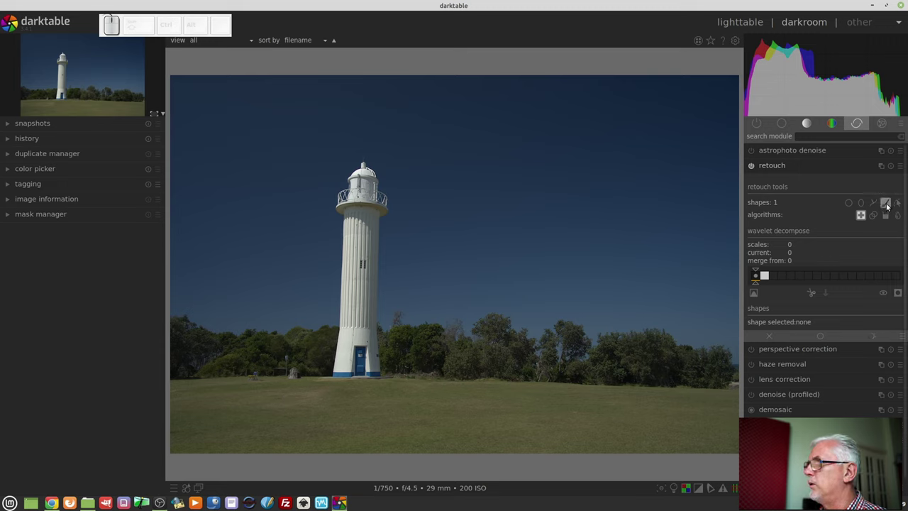
left_click(890, 207)
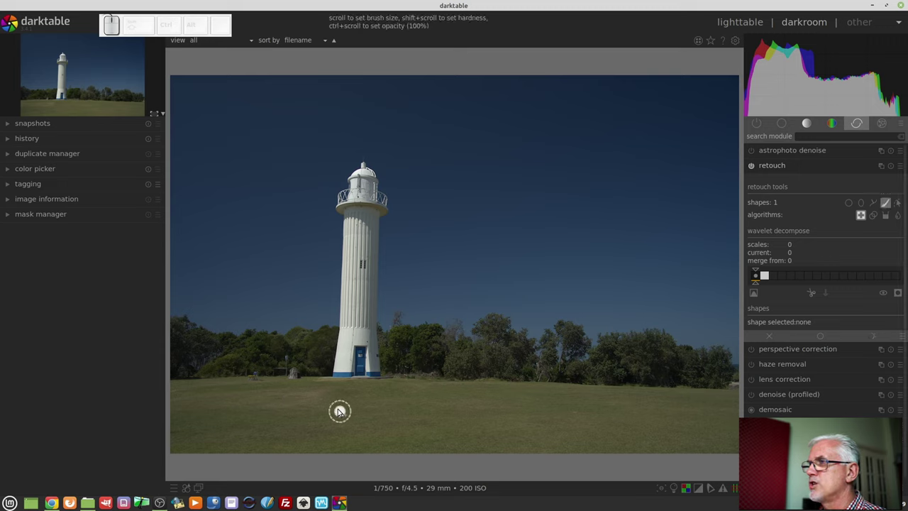
left_click_drag(318, 397, 341, 429)
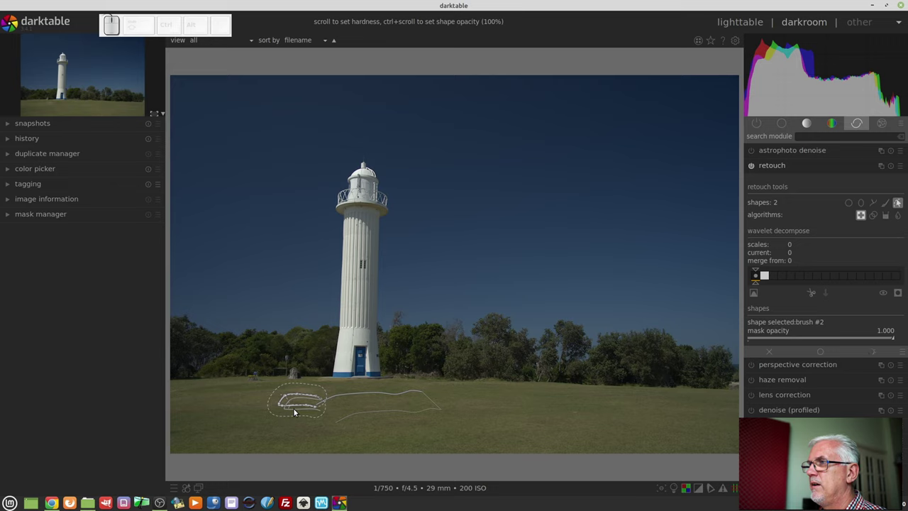
left_click_drag(298, 413, 233, 425)
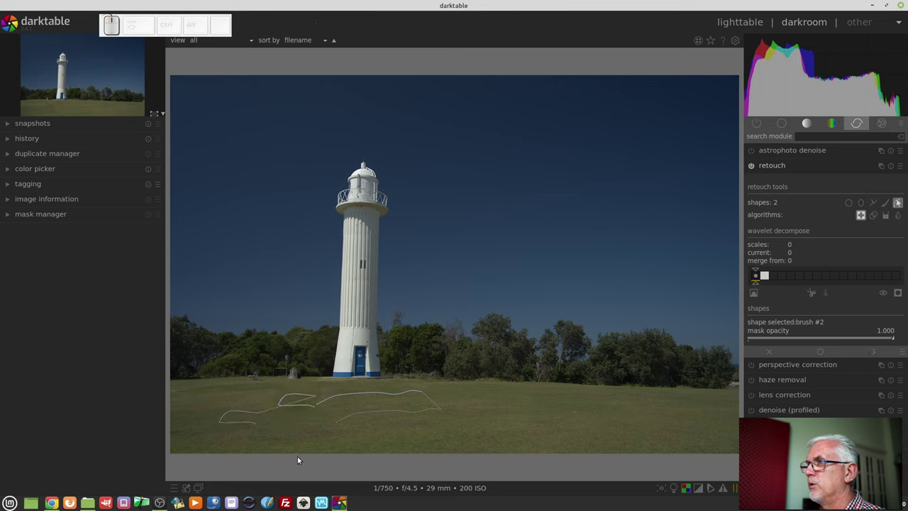
left_click(196, 499)
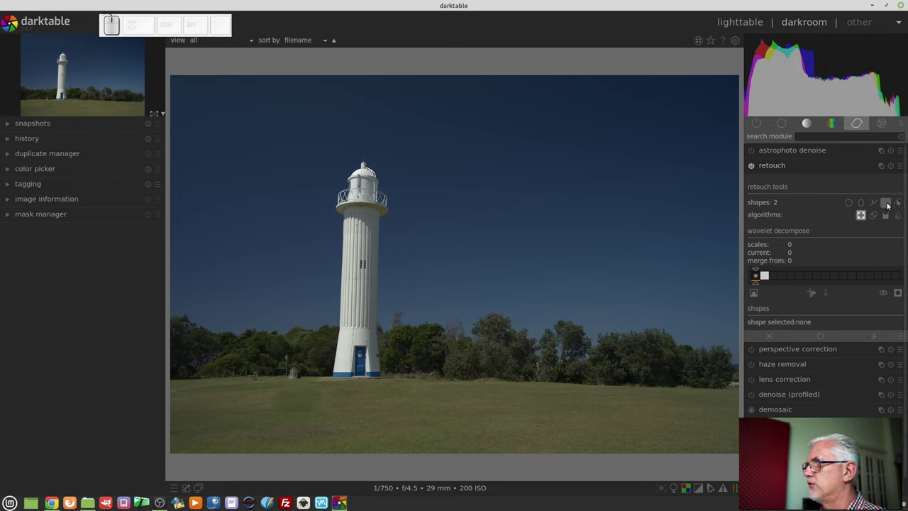
- Show the shapes again and nudge the second stroke's source to its final spot below it
left_click(197, 500)
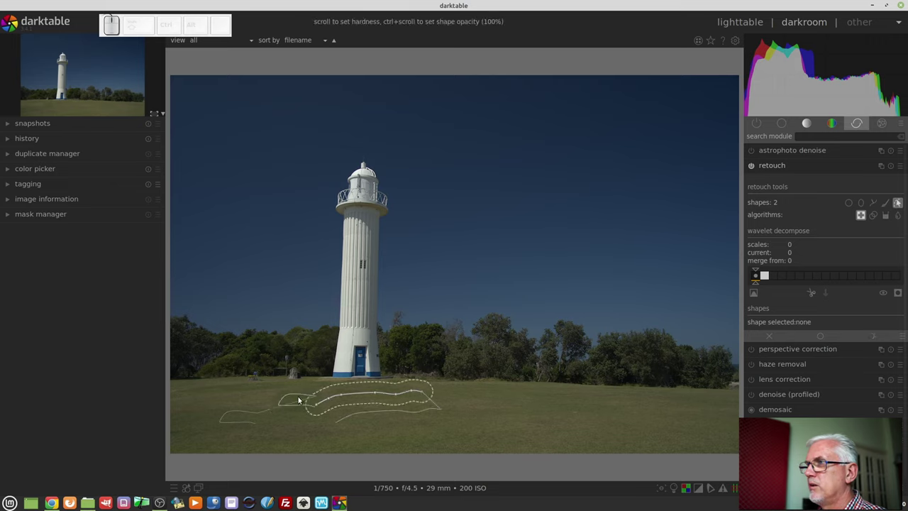
left_click_drag(240, 425, 295, 430)
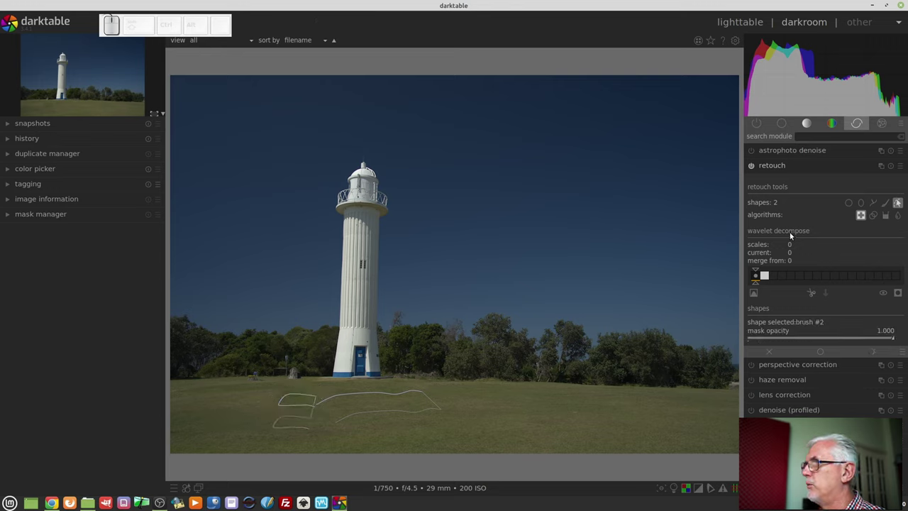
left_click(902, 206)
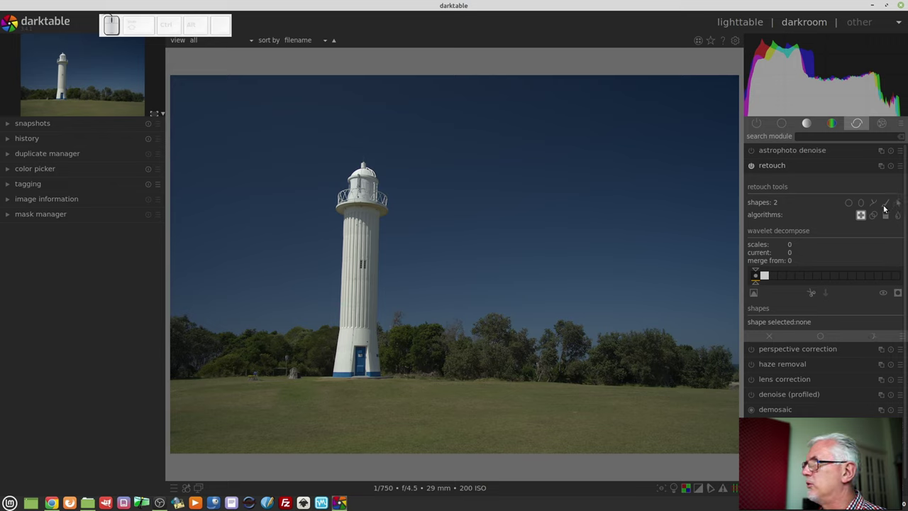
- Delete the second retouch stroke and ready a smaller brush for its replacement
left_click(902, 207)
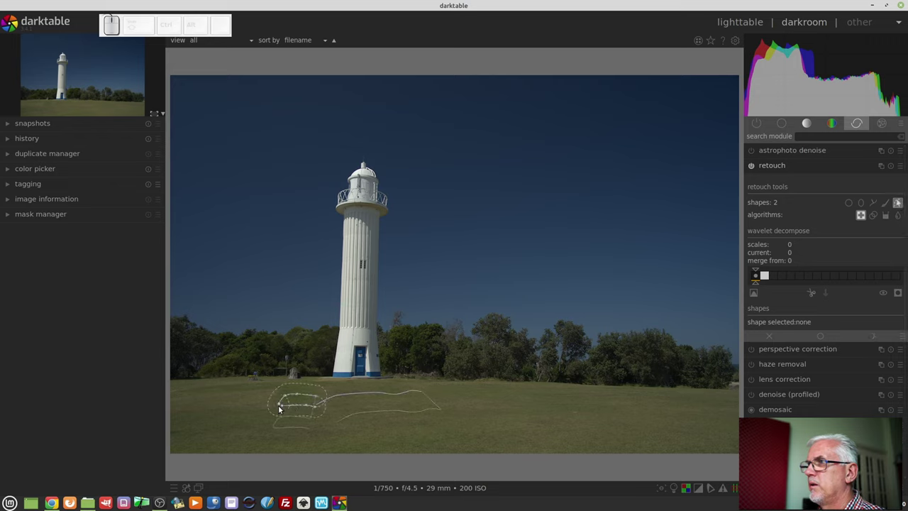
right_click(289, 399)
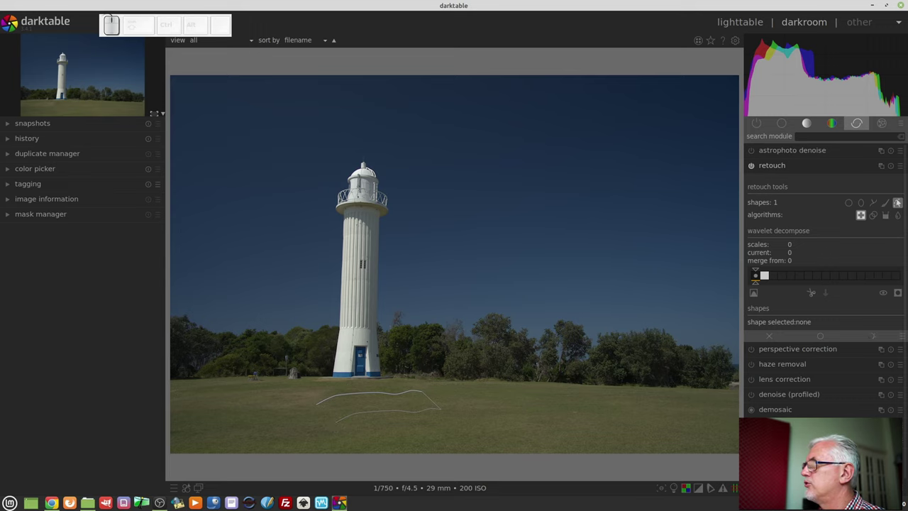
left_click(886, 205)
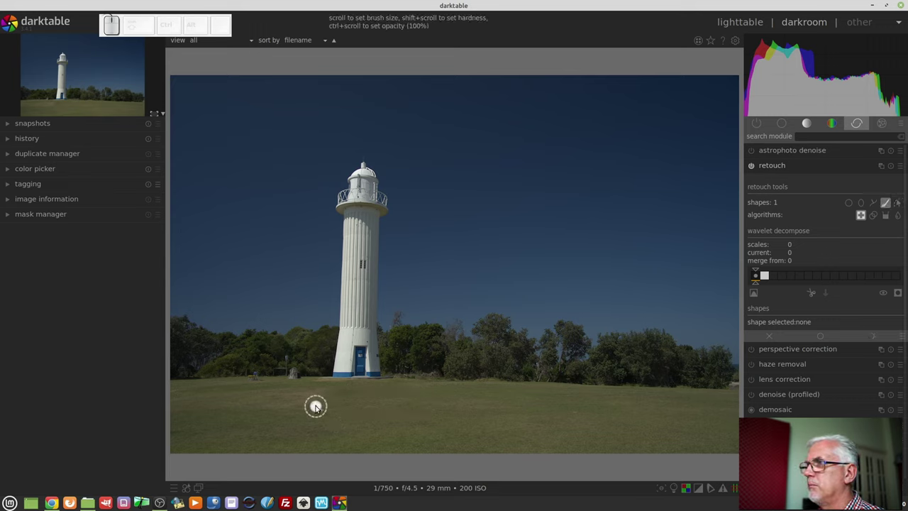
scroll("down", 3)
scroll("down", 3)
- Repaint the stroke on the lower-left grass, relocate its source patch and hide the outlines
left_click_drag(318, 400, 291, 424)
left_click_drag(309, 410, 435, 396)
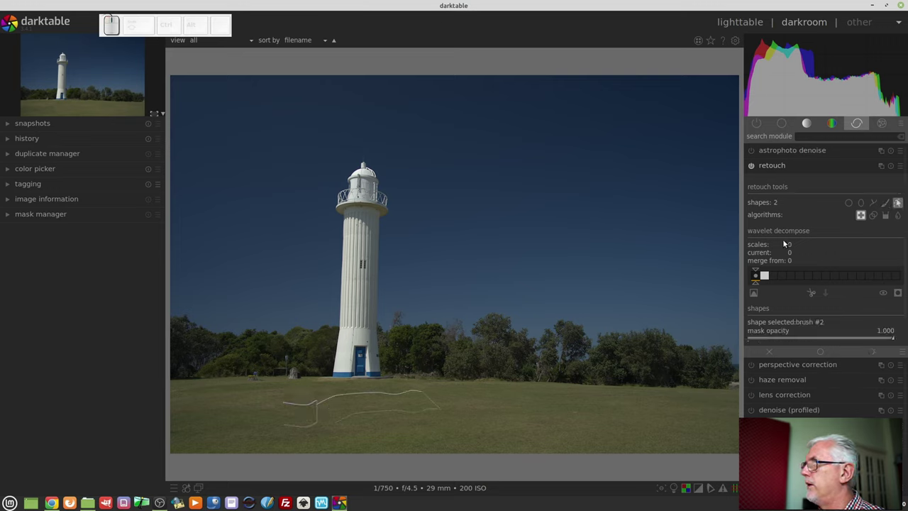
left_click(902, 202)
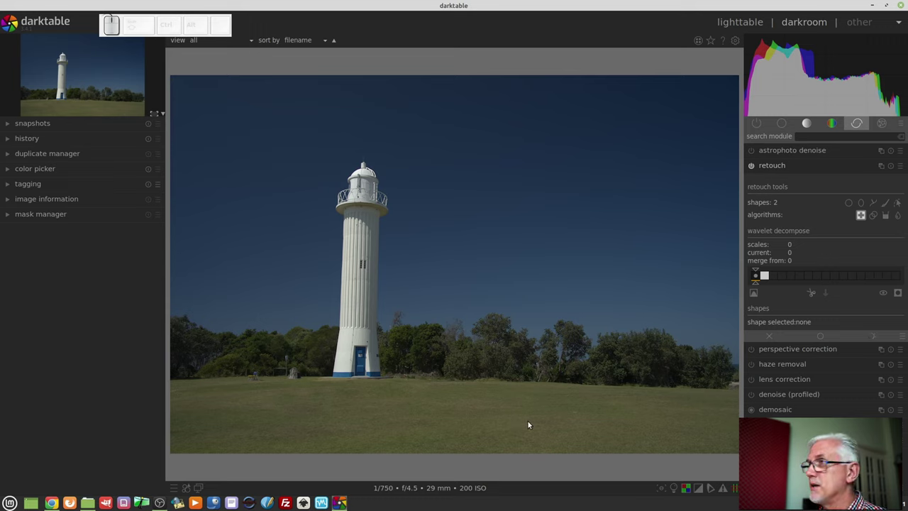
- Pull the color zones saturation curve down at the greens and enable a drawn mask for the module
left_click(835, 119)
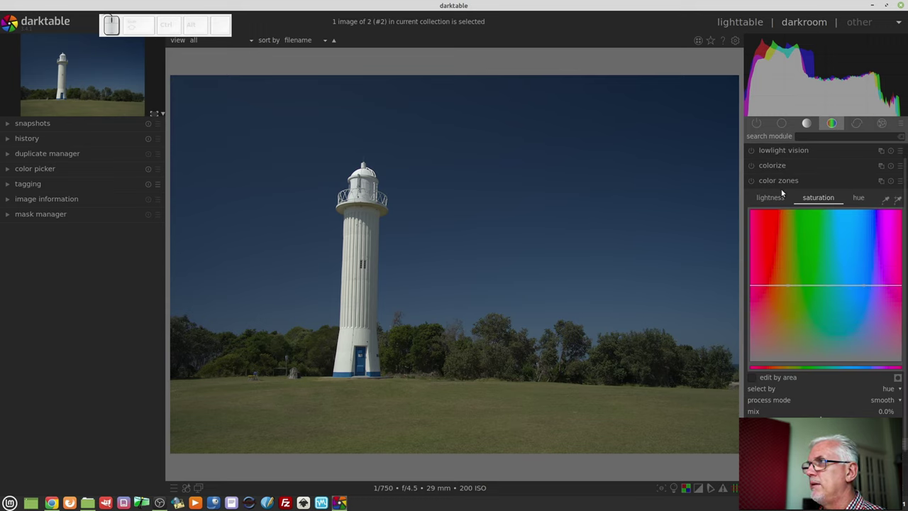
left_click(757, 178)
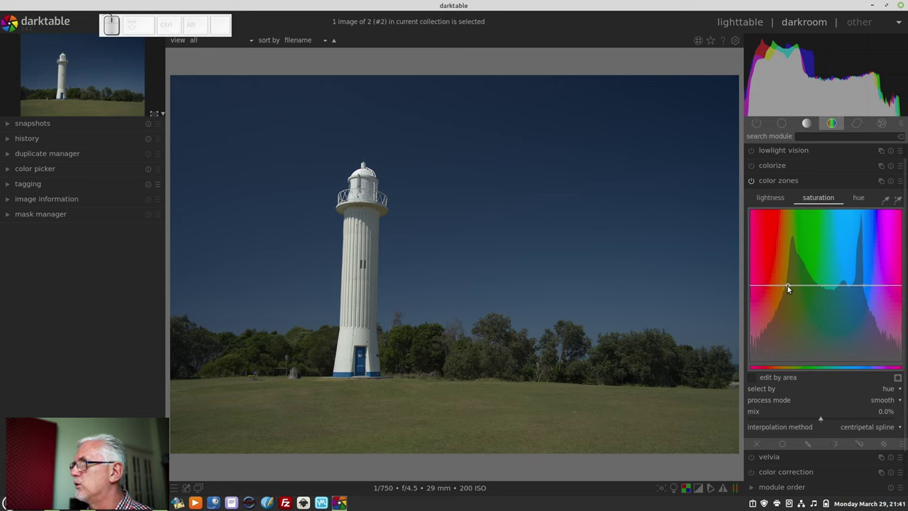
left_click(793, 286)
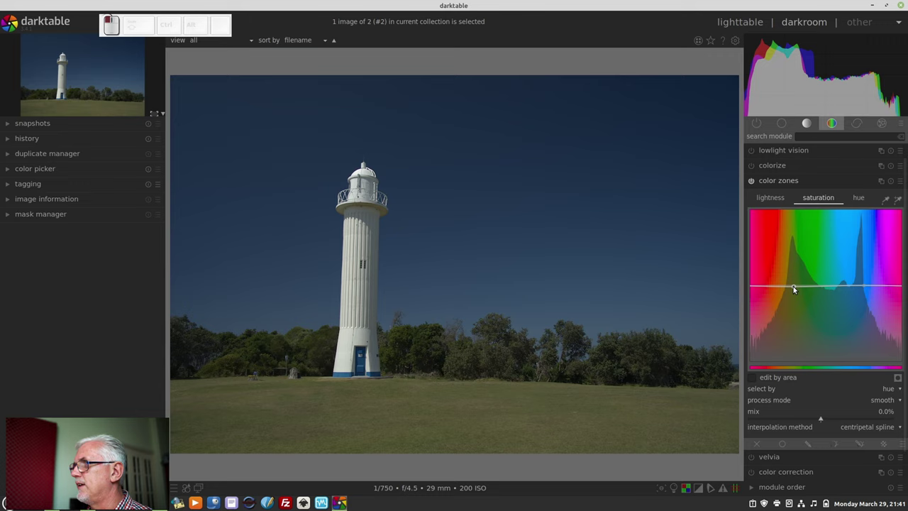
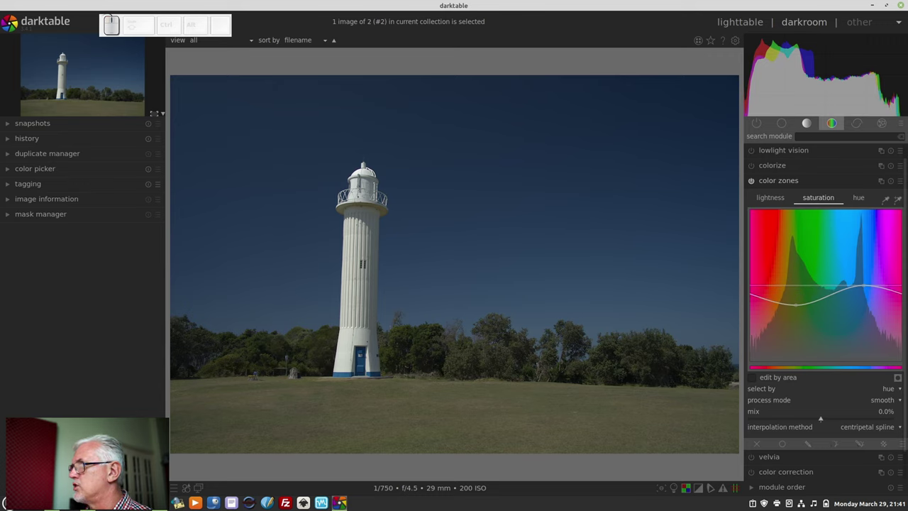
left_click(863, 445)
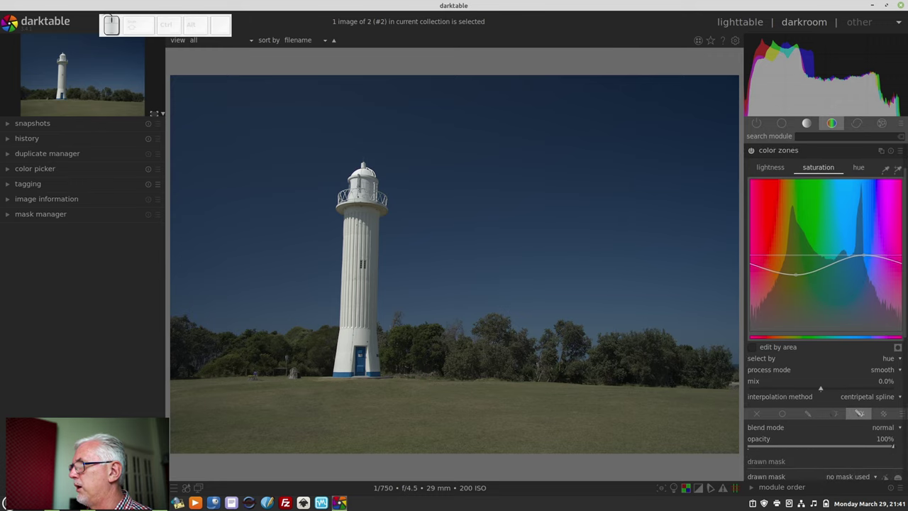
- Add a gradient mask shape at the horizon, bend it to follow the treeline and display the mask
scroll("down", 3)
scroll("down", 3)
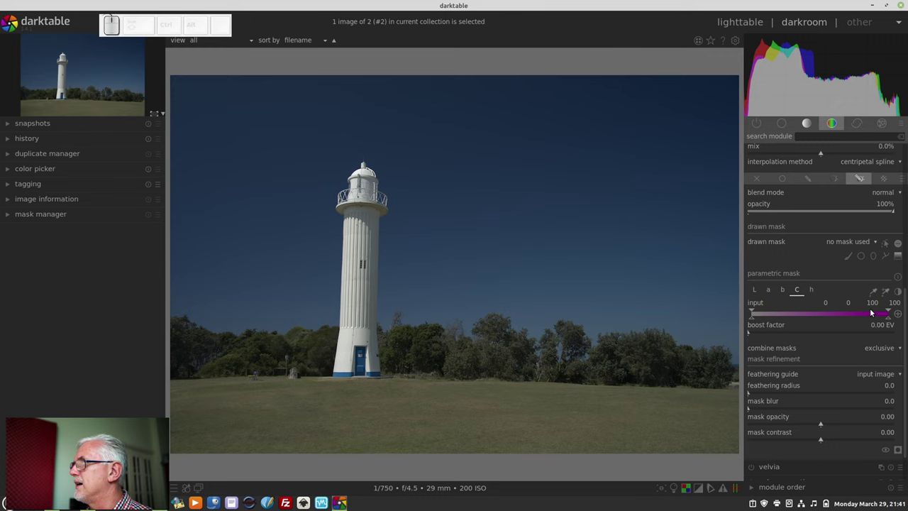
left_click(899, 258)
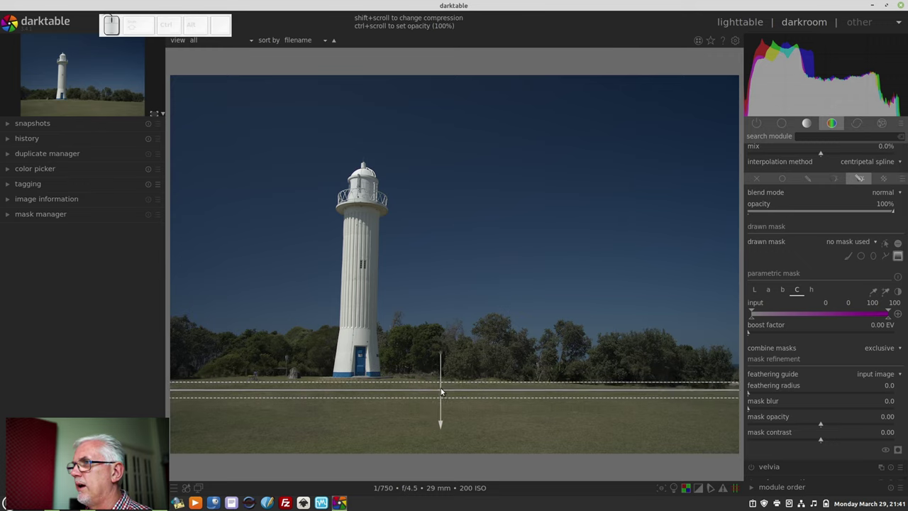
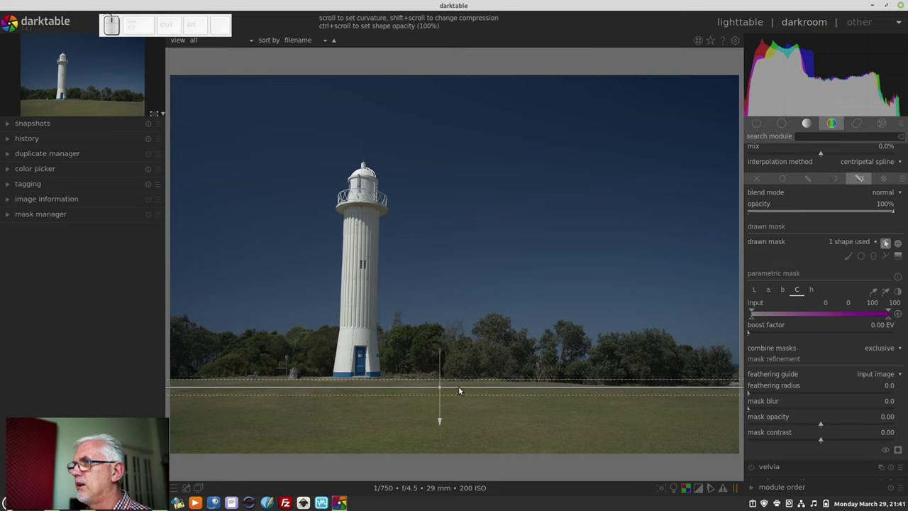
scroll("down", 3)
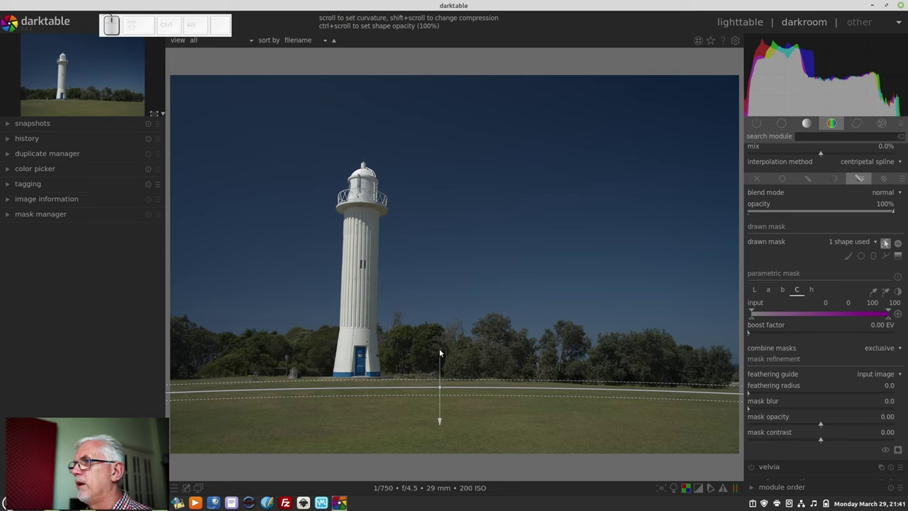
left_click_drag(442, 352, 441, 207)
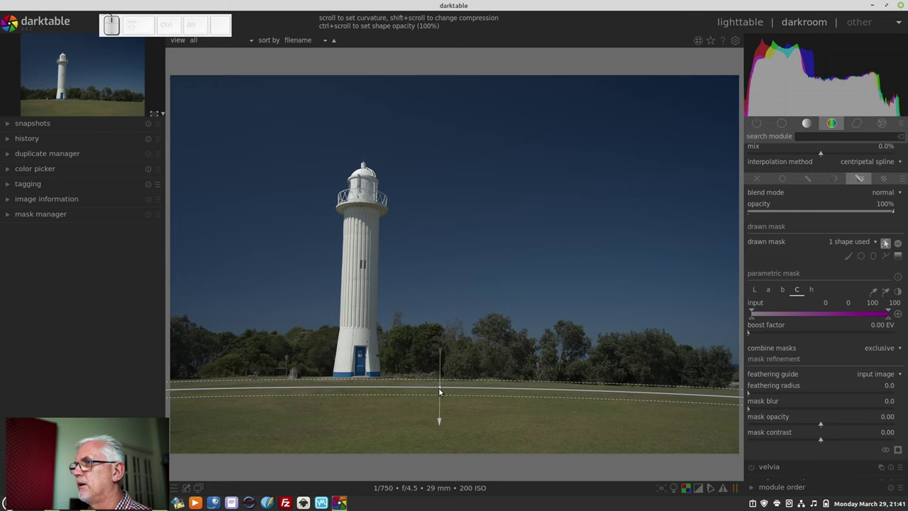
left_click(443, 388)
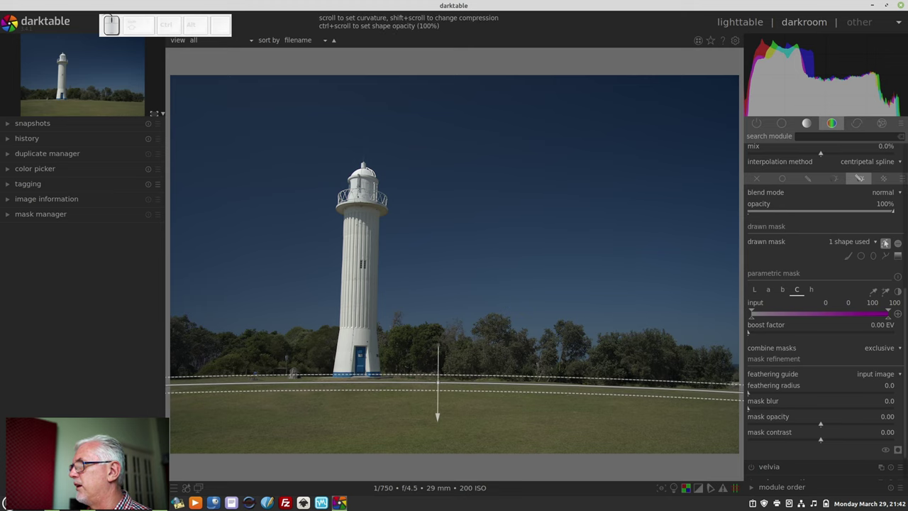
- Invert the gradient mask so it covers the grass and widen its transition around the horizon
left_click(903, 455)
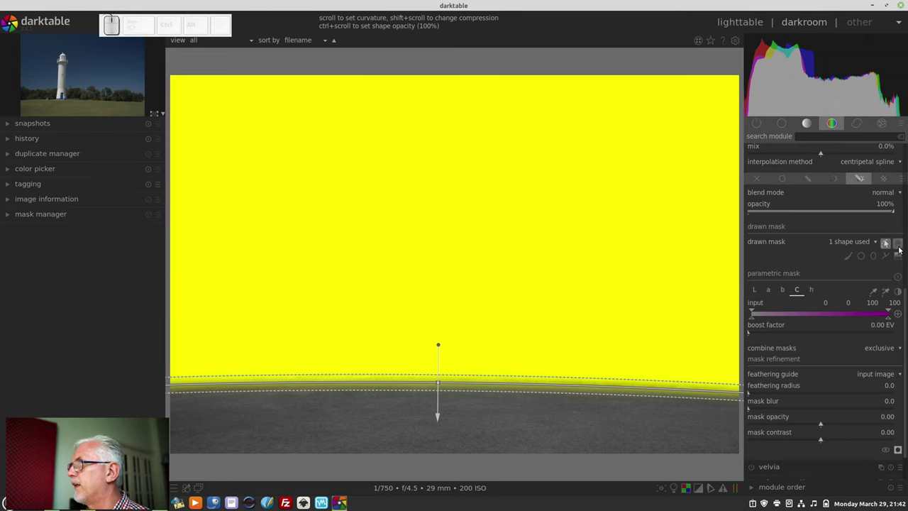
left_click(901, 247)
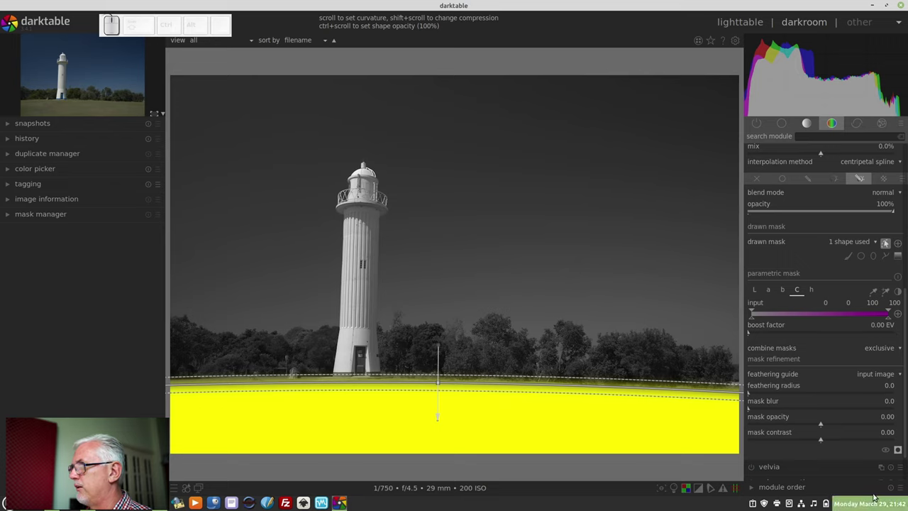
left_click(887, 242)
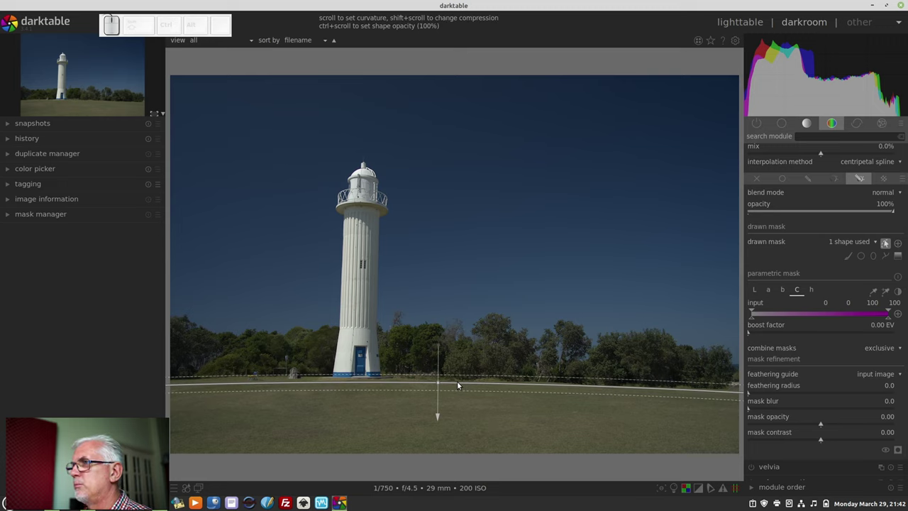
scroll("up", 3)
scroll("down", 3)
scroll("up", 3)
left_click_drag(887, 242, 887, 242)
- Re-check the mask coverage, return to the normal view and scroll back up the module
scroll("up", 3)
scroll("down", 3)
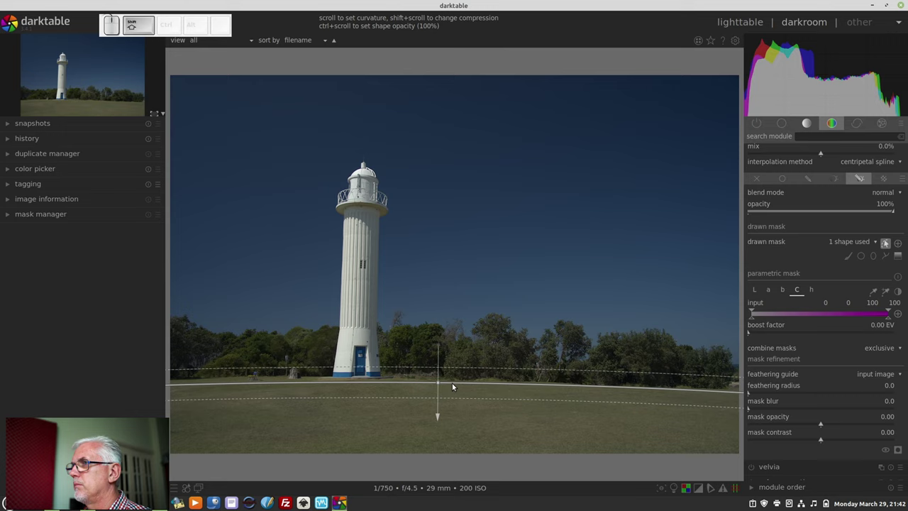
scroll("up", 3)
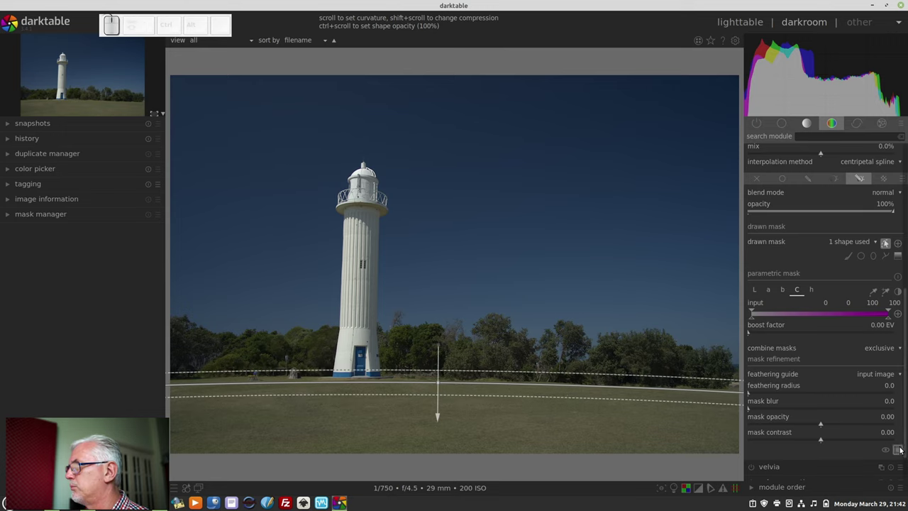
left_click(886, 242)
left_click(887, 242)
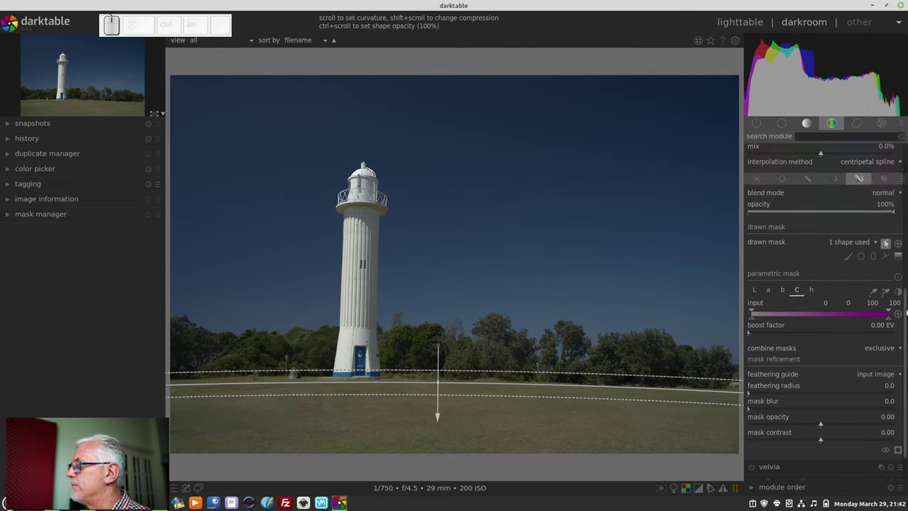
scroll("up", 3)
left_click(887, 379)
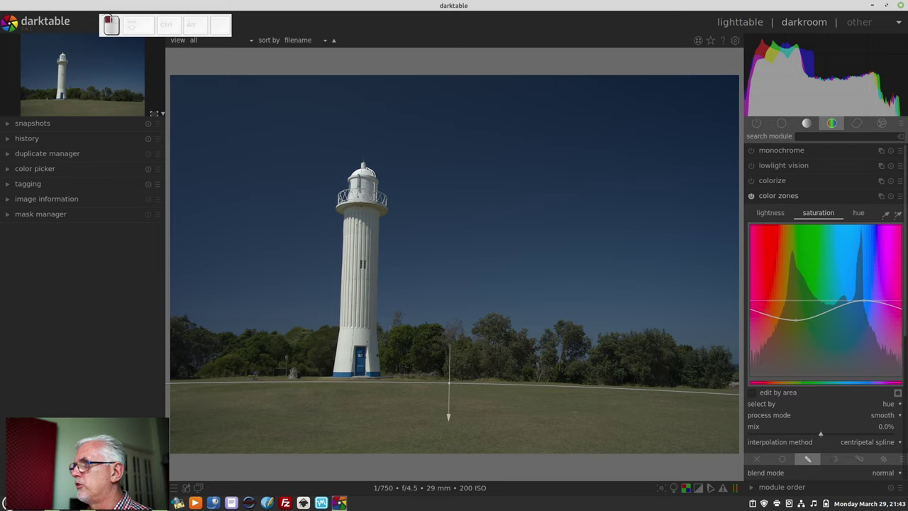
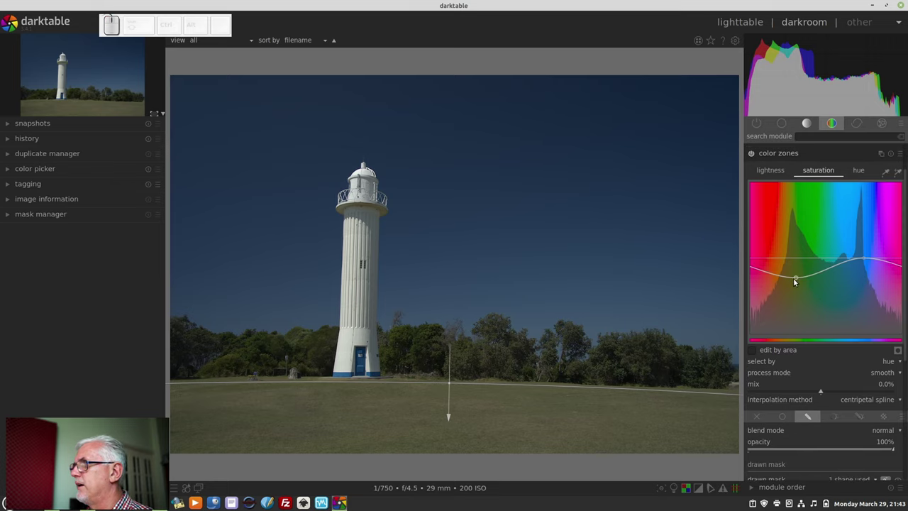
- Desaturate the greens further and shift their hue toward brown so the masked lawn looks dry, then collapse color zones
left_click_drag(798, 277, 848, 170)
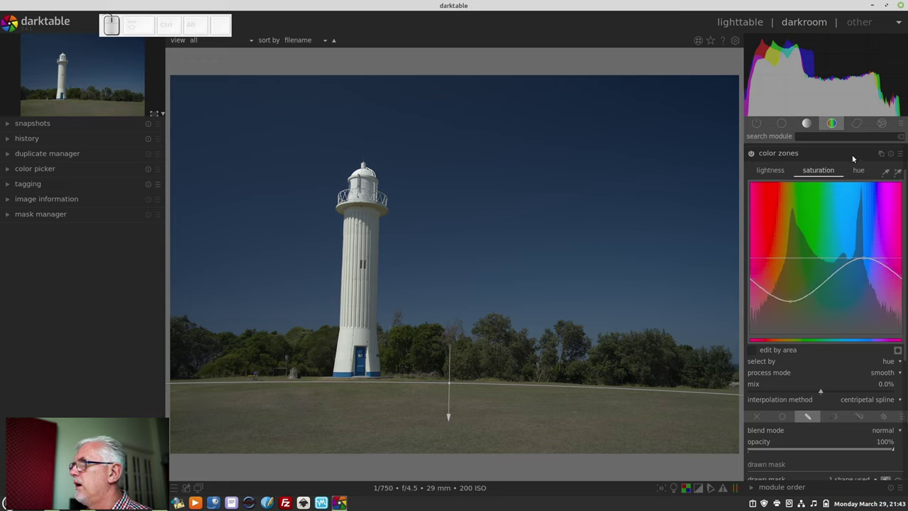
left_click(861, 175)
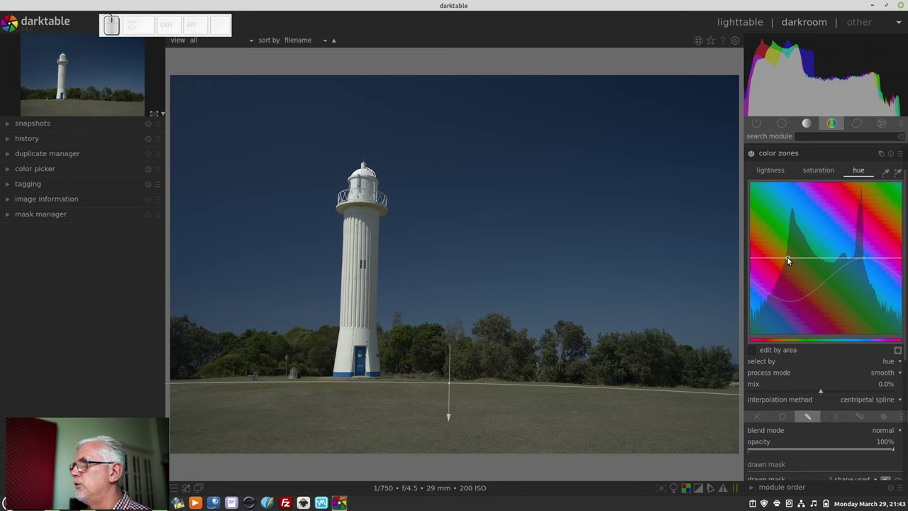
left_click_drag(791, 256, 792, 280)
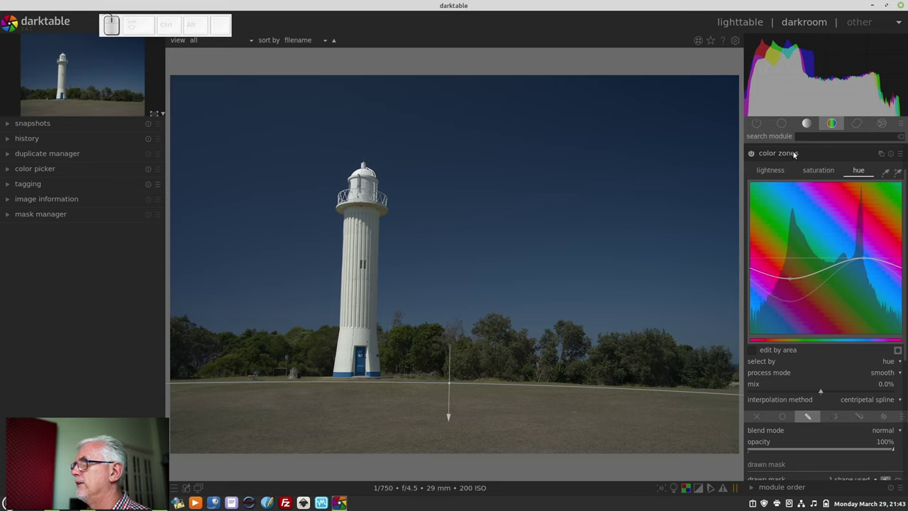
left_click(797, 156)
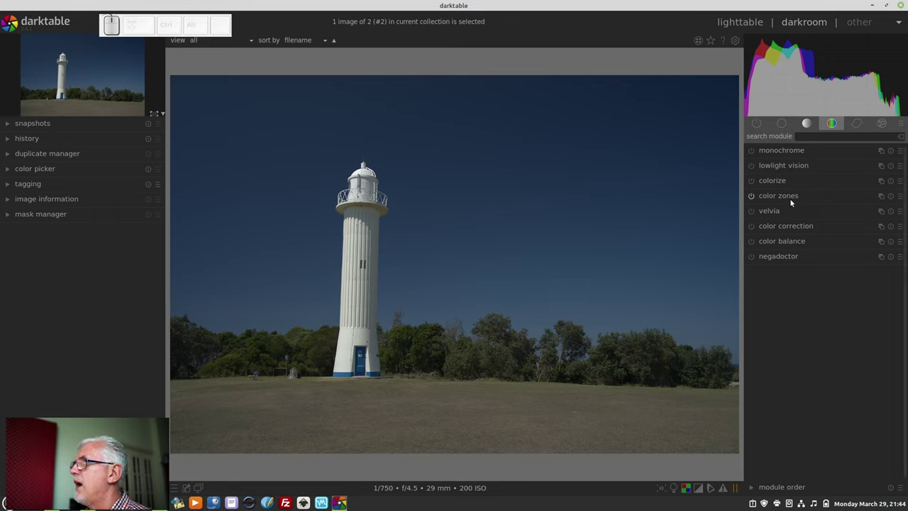
- Reopen color zones, reshape the green hue curve and boost green saturation for a lush lawn
left_click(794, 203)
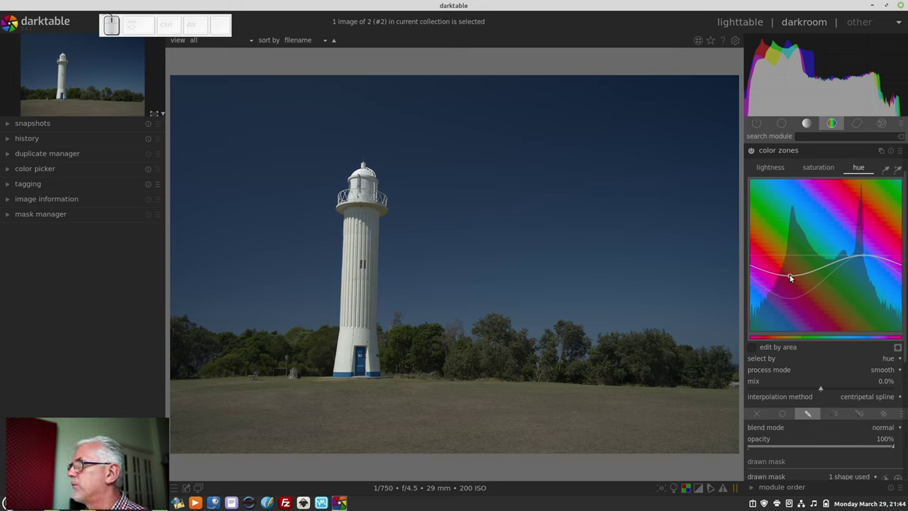
left_click_drag(793, 273, 840, 182)
left_click(818, 170)
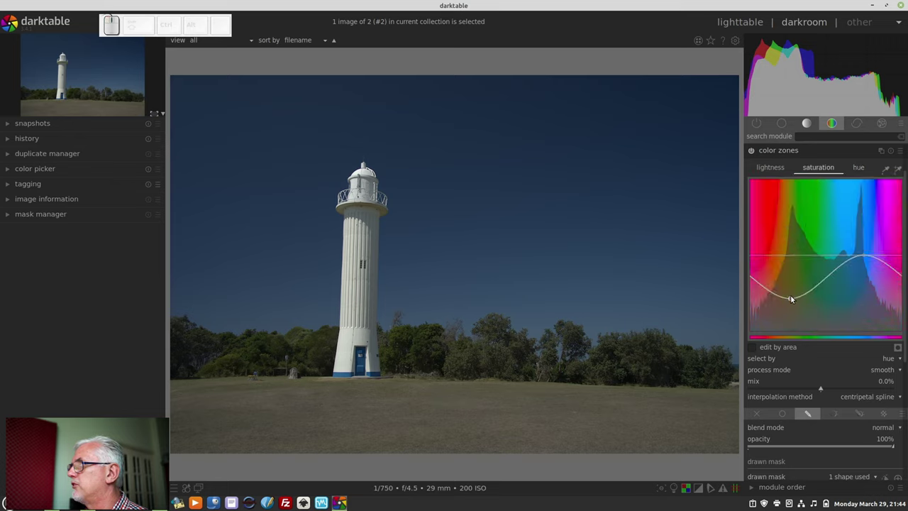
left_click_drag(794, 296, 792, 225)
- Lower the lightness curve through the yellow-green hues to darken the masked grass slightly
left_click(781, 167)
left_click_drag(792, 254, 791, 272)
left_click_drag(790, 273, 789, 275)
left_click(789, 274)
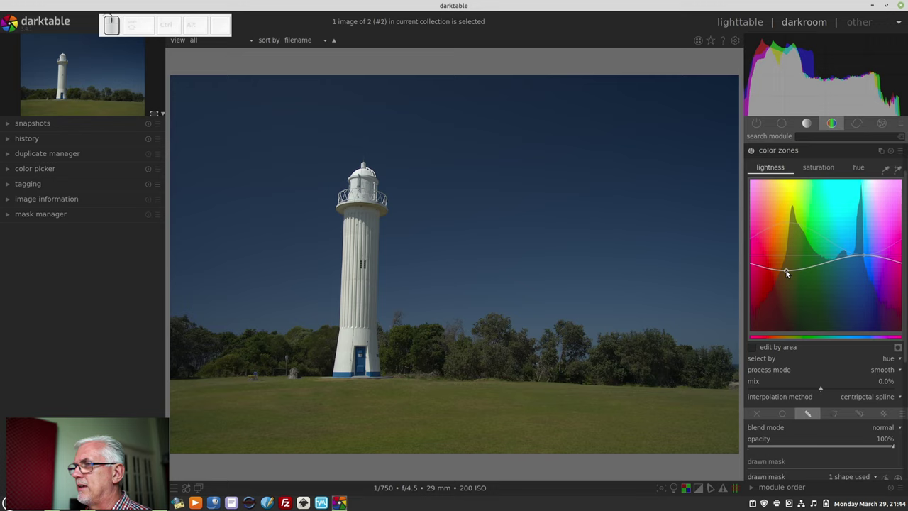